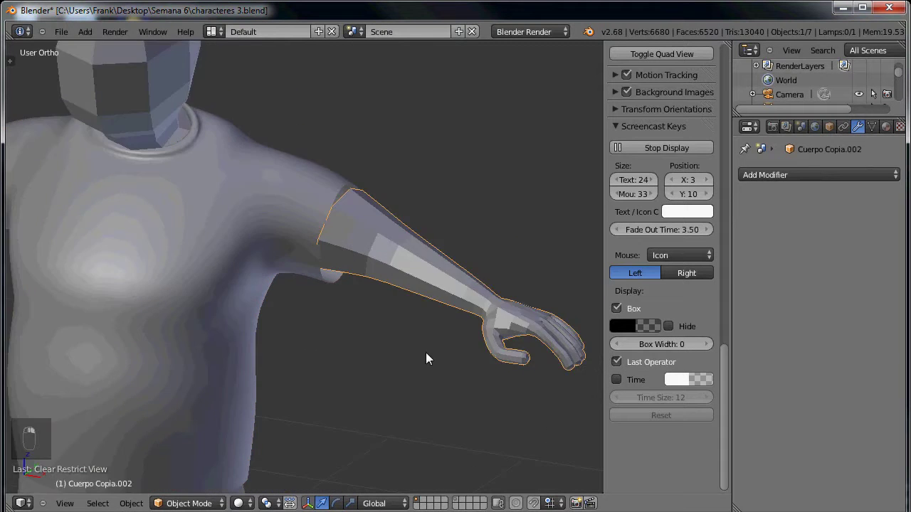
Step: Enter Edit Mode on the arm mesh, select all its geometry and orbit along the arm
{"action": "key", "text": "Tab"}
{"action": "key", "text": "Tab"}
{"action": "key", "text": "Tab"}
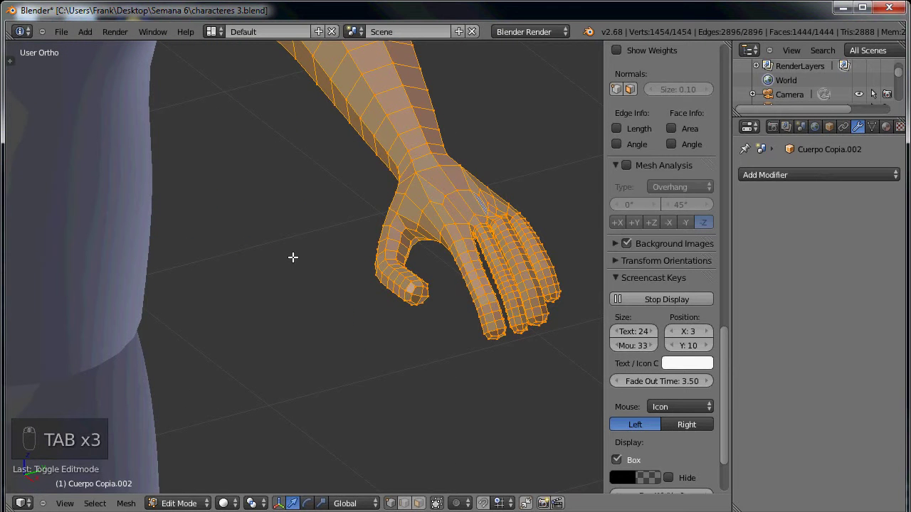
{"action": "left_click_drag", "start_coordinate": [293, 257], "coordinate": [230, 272]}
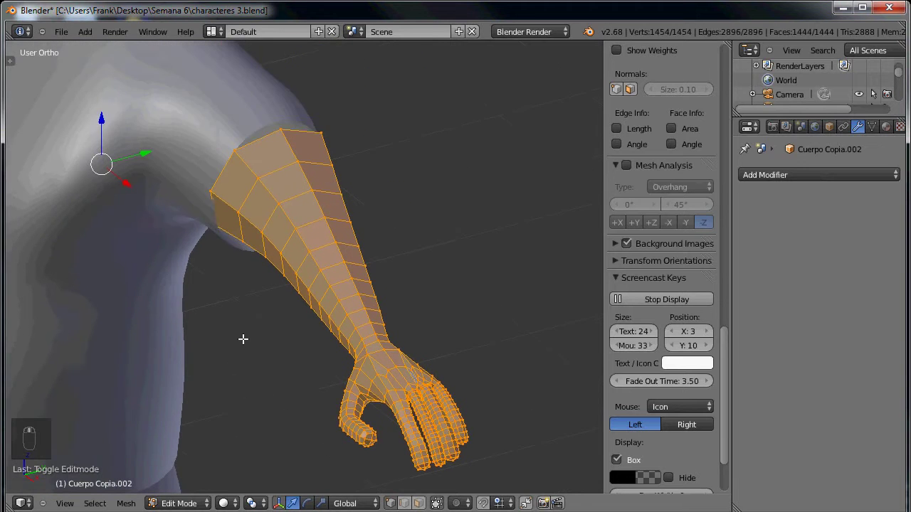
{"action": "key", "text": "KP_1"}
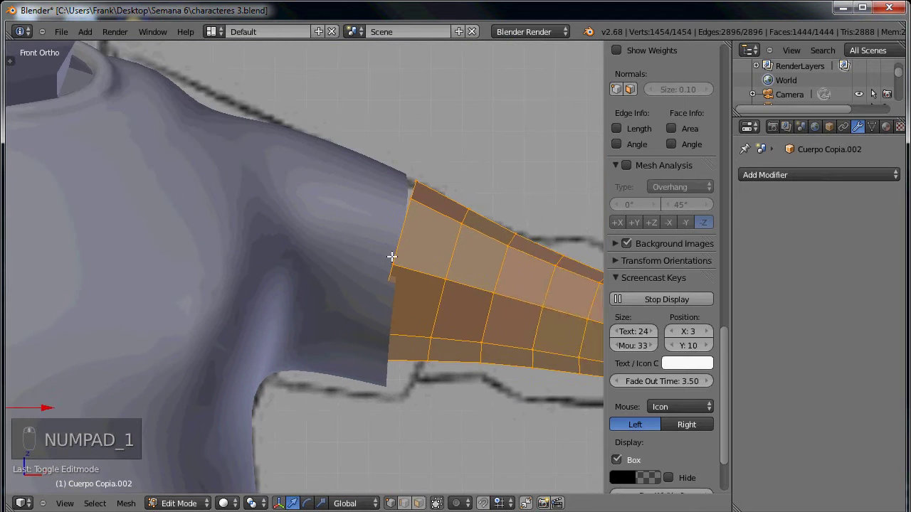
{"action": "key", "text": "g"}
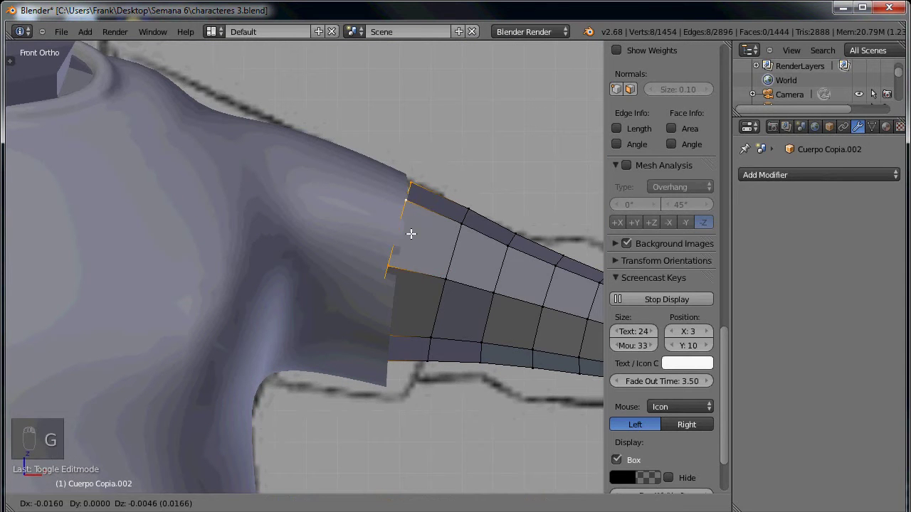
{"action": "key", "text": "s"}
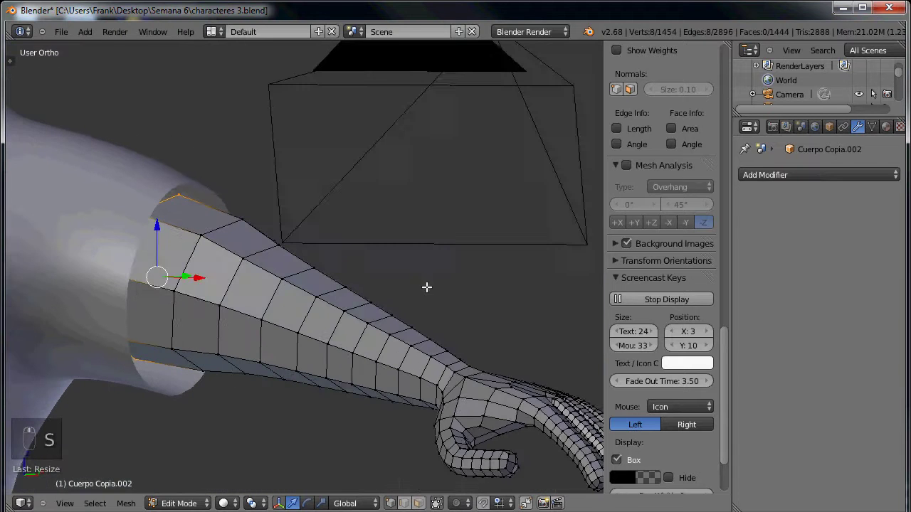
{"action": "key", "text": "KP_1"}
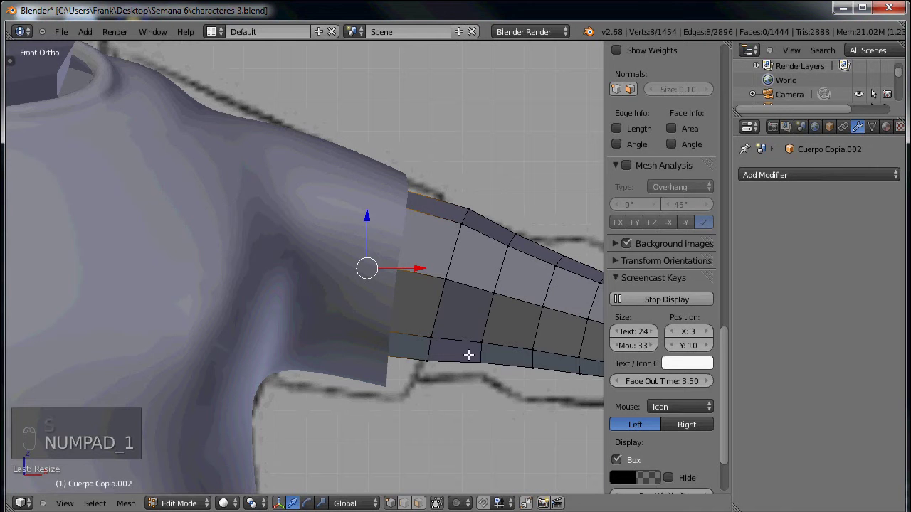
{"action": "middle_click", "coordinate": [443, 300]}
{"action": "left_click_drag", "start_coordinate": [467, 294], "coordinate": [506, 334]}
{"action": "key", "text": "s"}
{"action": "key", "text": "o"}
{"action": "key", "text": "s"}
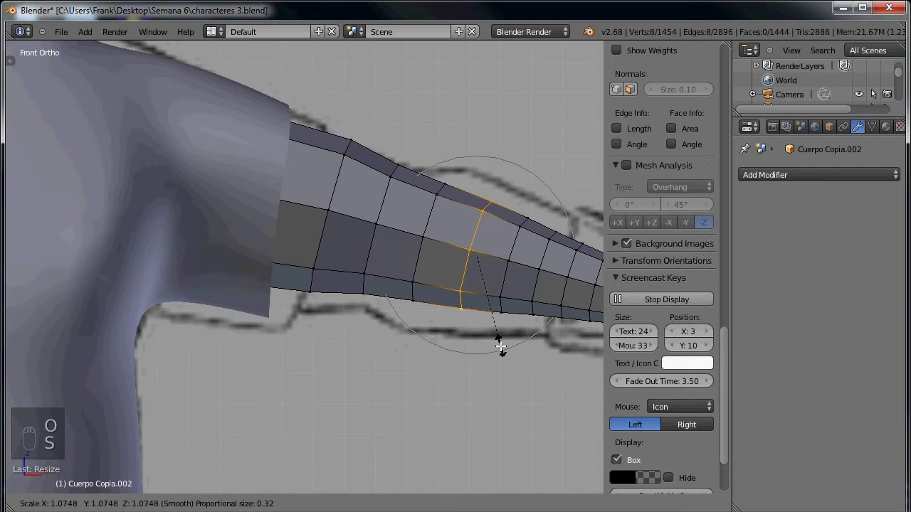
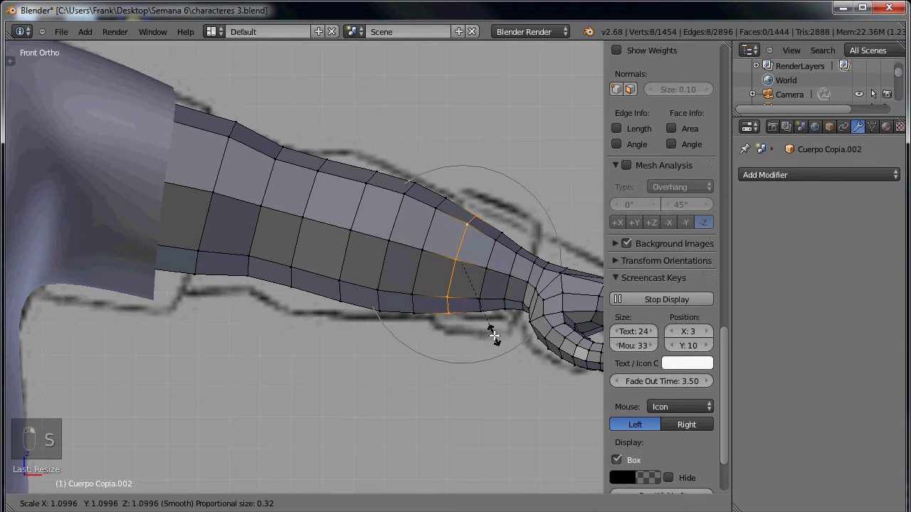
{"action": "left_click_drag", "start_coordinate": [497, 334], "coordinate": [206, 226]}
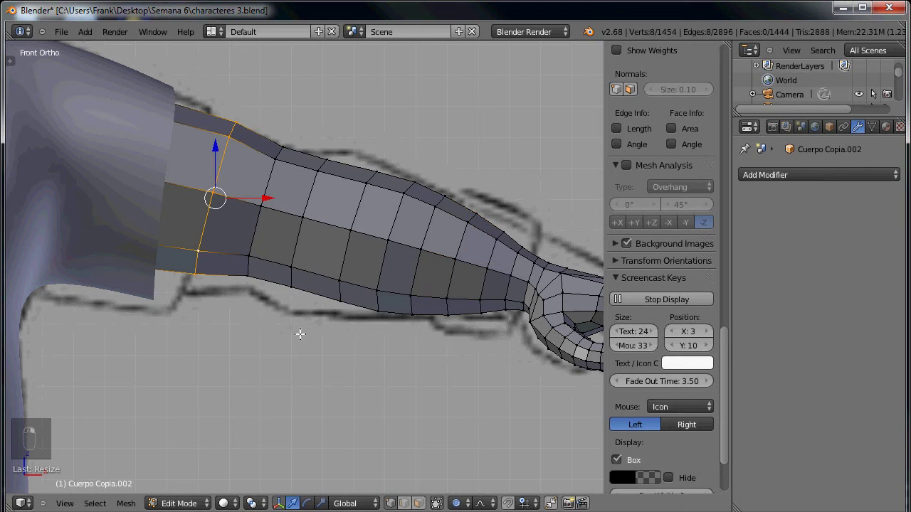
{"action": "key", "text": "s"}
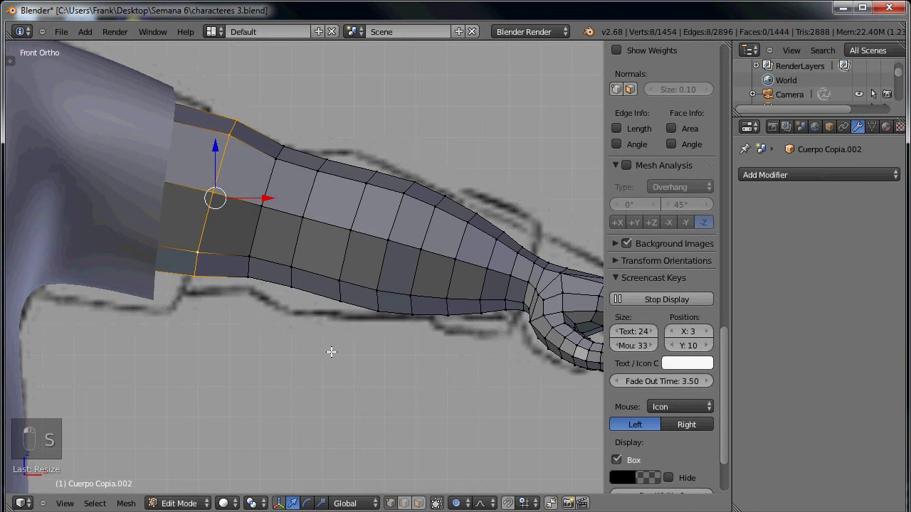
{"action": "left_click", "coordinate": [306, 317]}
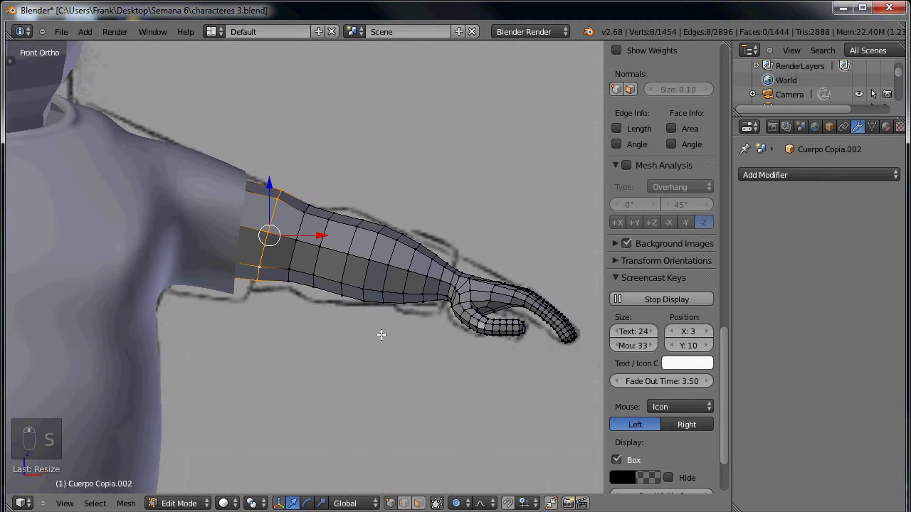
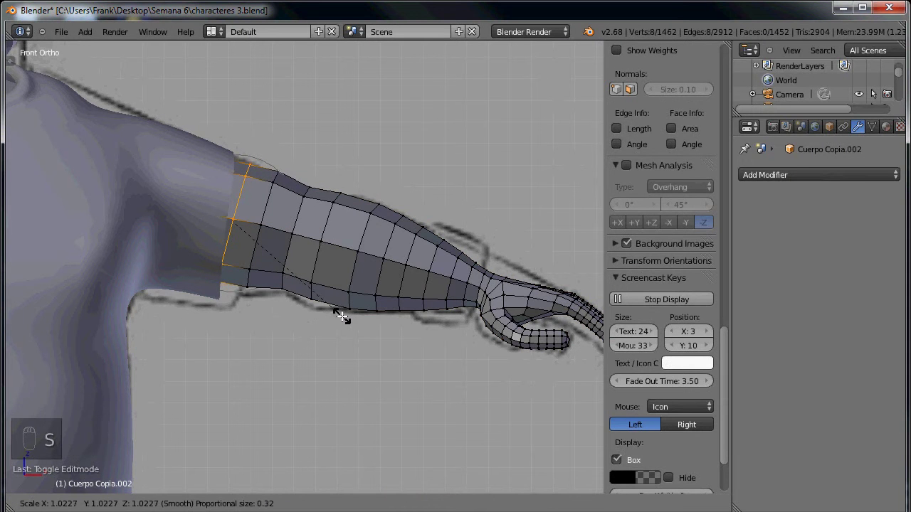
Step: Leave Edit Mode on the arm after placing the new edge loop
{"action": "key", "text": "Tab"}
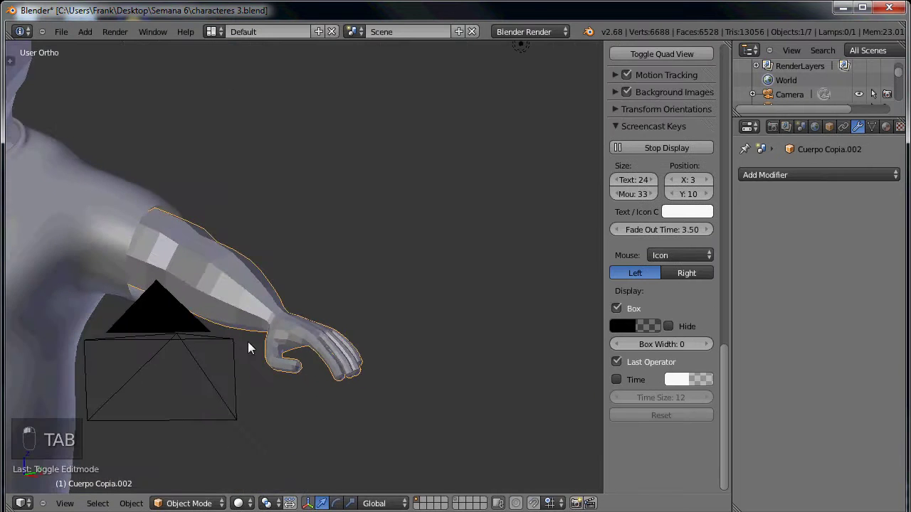
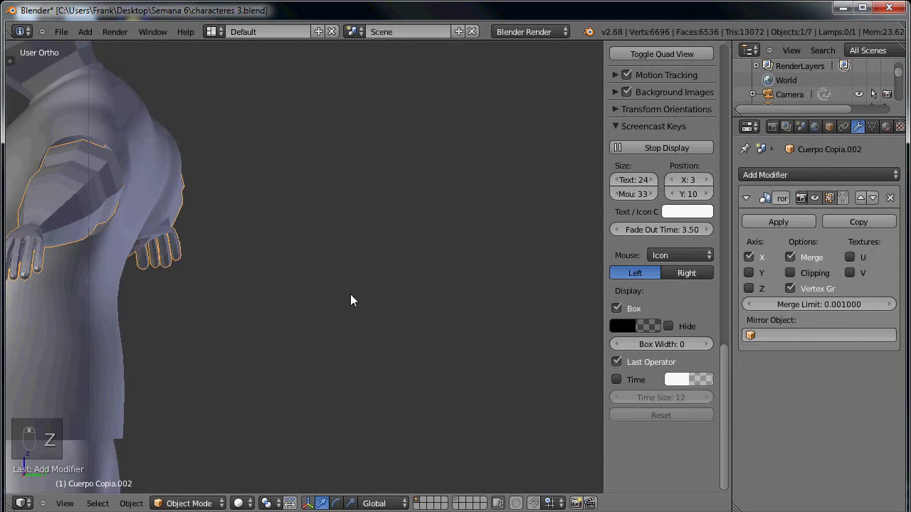
Step: Add a level-2 Subdivision Surface with Ctrl+2 and bring the smoothed hand into close view
{"action": "key", "text": "ctrl+2"}
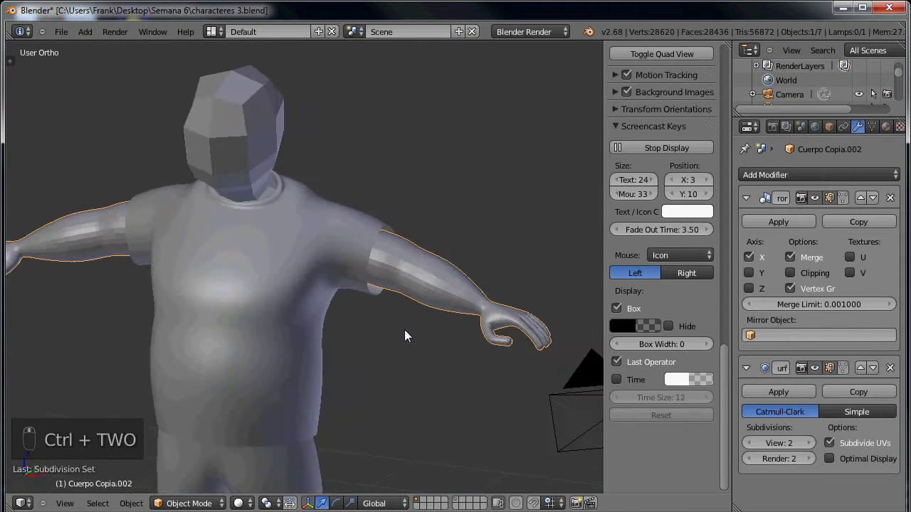
{"action": "key", "text": "t"}
{"action": "left_click", "coordinate": [43, 173]}
{"action": "key", "text": "t"}
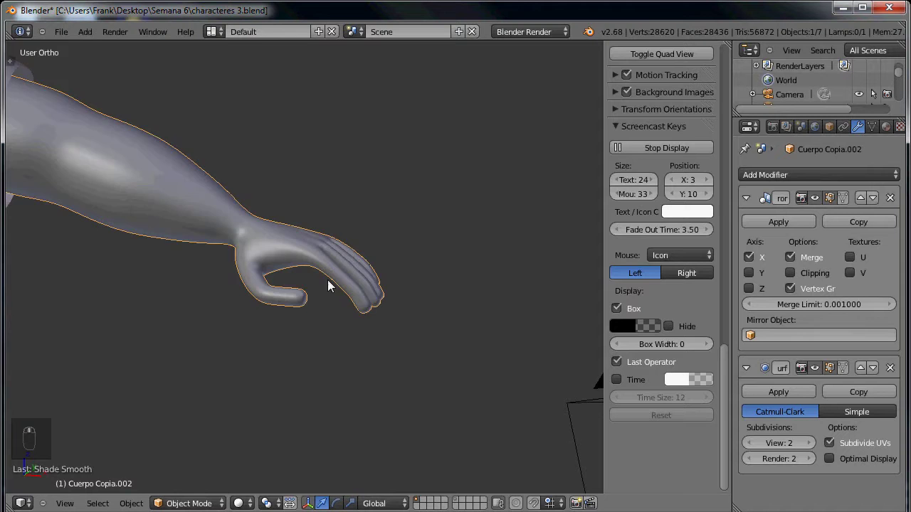
Step: In top view on the hand mesh, slide the first finger's base edge loop along its length
{"action": "key", "text": "Tab"}
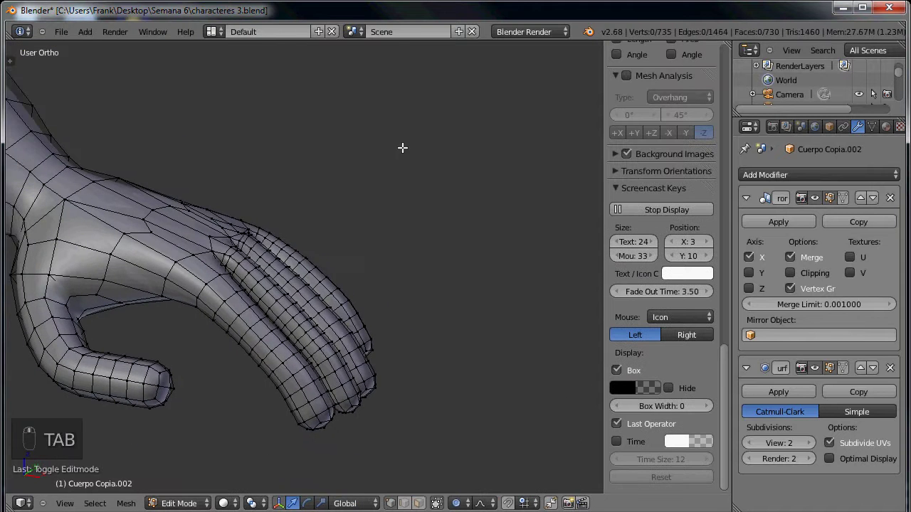
{"action": "key", "text": "KP_7"}
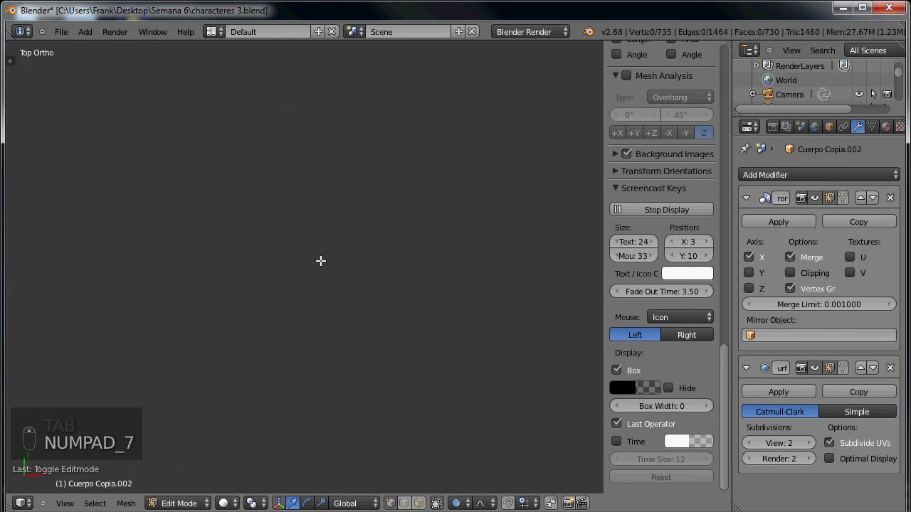
{"action": "key", "text": "KP_Decimal"}
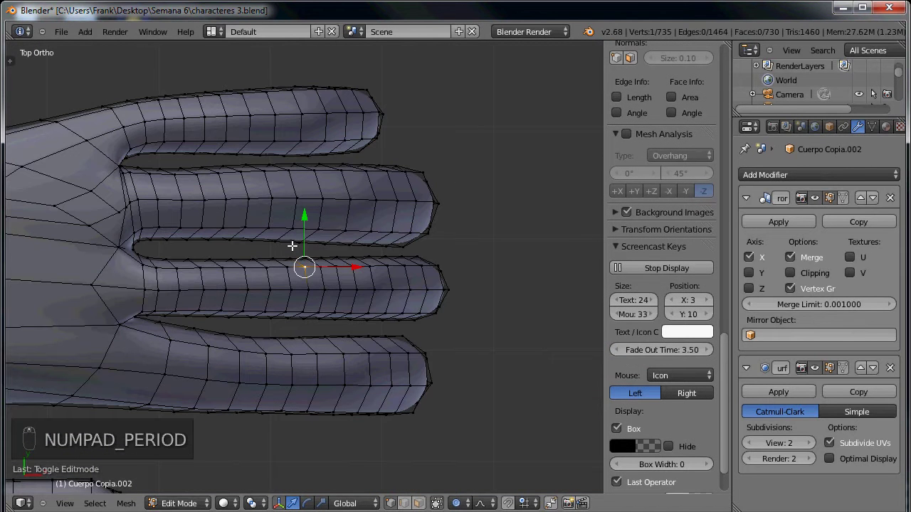
{"action": "key", "text": "s"}
{"action": "left_click_drag", "start_coordinate": [221, 285], "coordinate": [322, 299]}
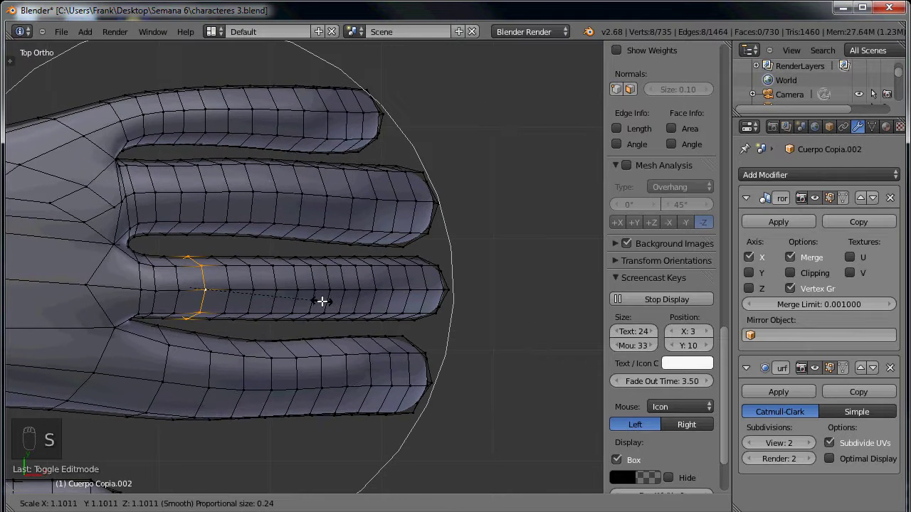
{"action": "left_click_drag", "start_coordinate": [311, 285], "coordinate": [148, 122]}
{"action": "left_click_drag", "start_coordinate": [234, 211], "coordinate": [162, 128]}
{"action": "key", "text": "s"}
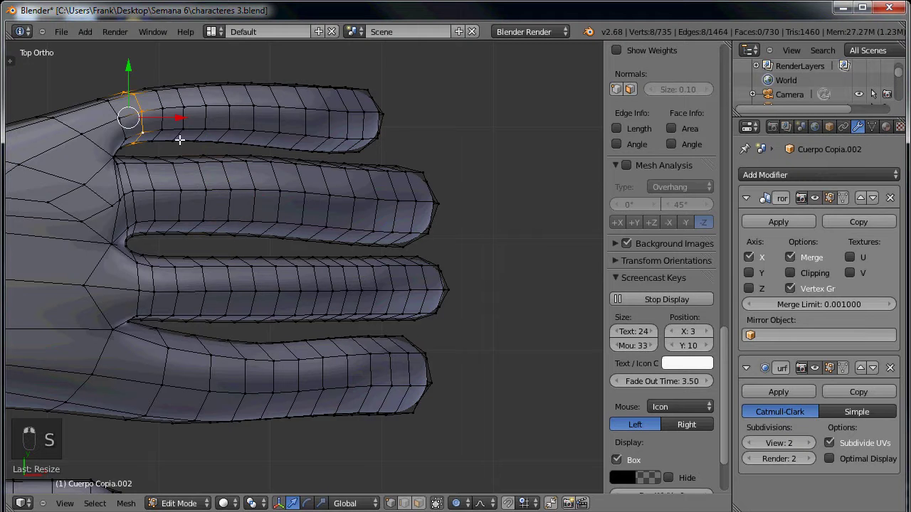
Step: Slide the base edge loops of the index finger and a neighbouring finger along their length
{"action": "key", "text": "s"}
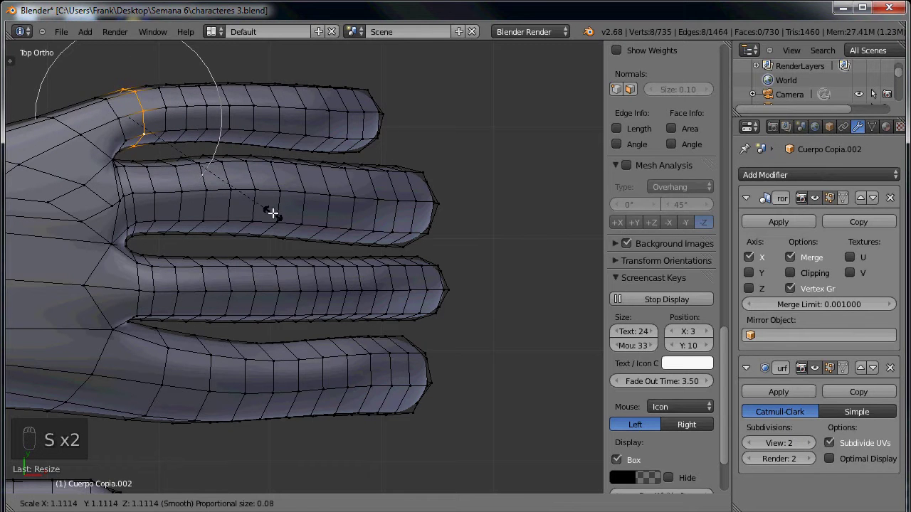
{"action": "left_click_drag", "start_coordinate": [315, 351], "coordinate": [310, 301]}
{"action": "key", "text": "s"}
{"action": "right_click", "coordinate": [279, 213]}
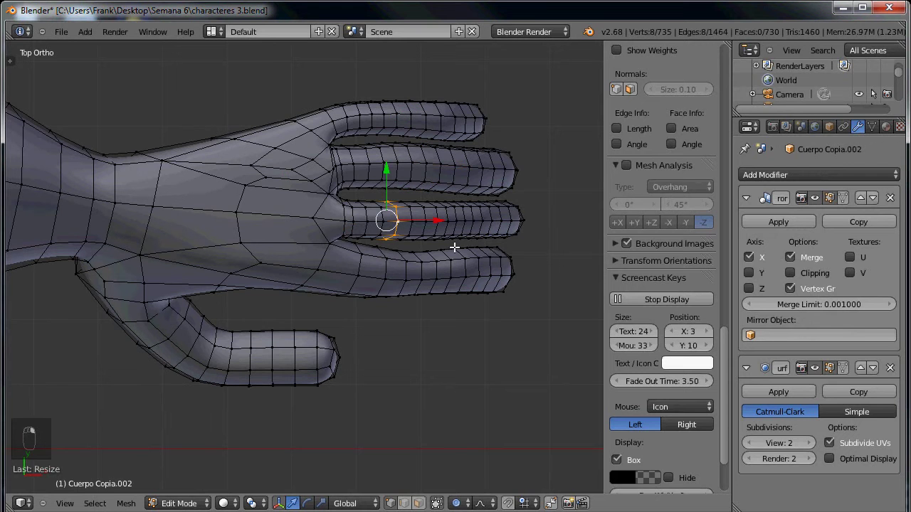
{"action": "key", "text": "s"}
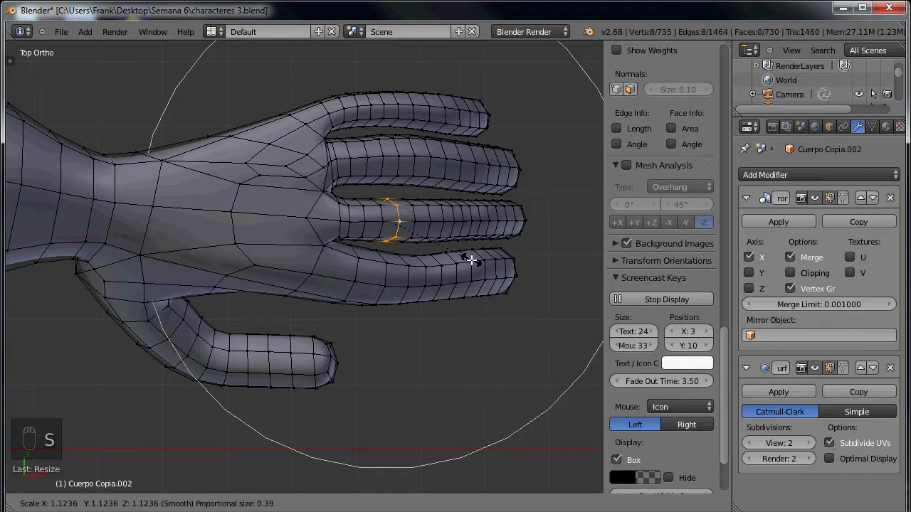
{"action": "left_click_drag", "start_coordinate": [443, 310], "coordinate": [334, 239]}
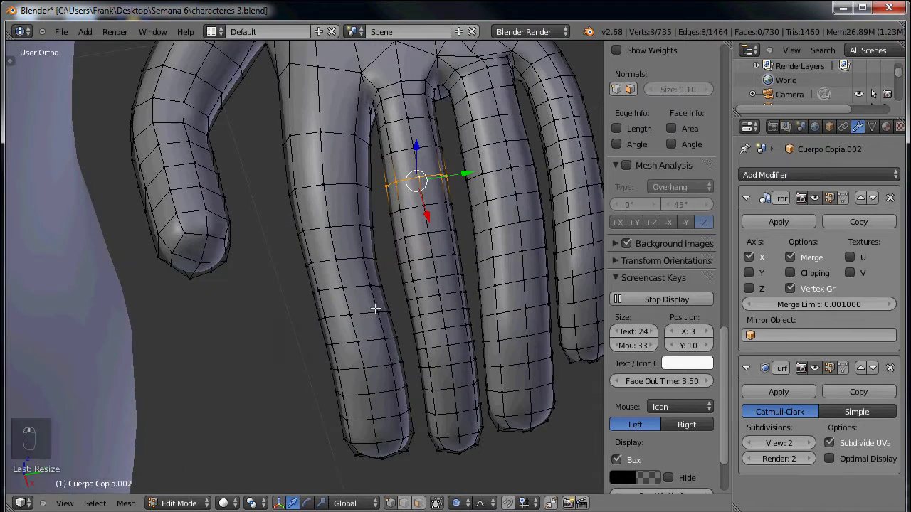
Step: Select a fingertip section on the ring finger and scale and move it into shape
{"action": "key", "text": "ctrl+KP_Add"}
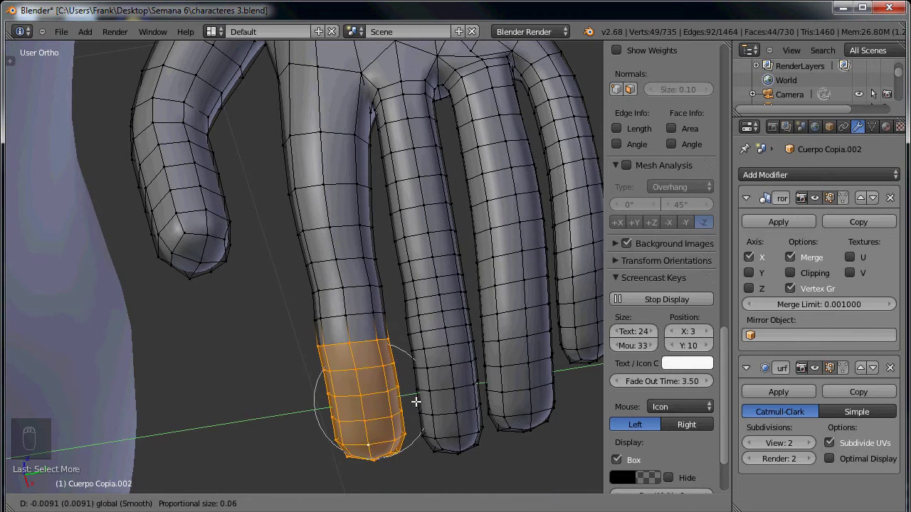
{"action": "key", "text": "ctrl+z"}
{"action": "key", "text": "o"}
{"action": "left_click_drag", "start_coordinate": [424, 392], "coordinate": [377, 310]}
{"action": "left_click_drag", "start_coordinate": [371, 310], "coordinate": [409, 304]}
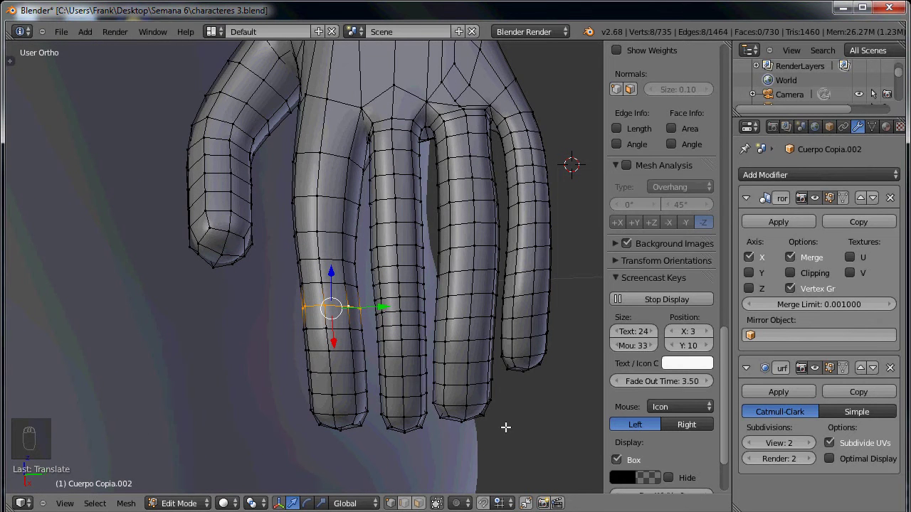
{"action": "right_click", "coordinate": [476, 404]}
{"action": "key", "text": "ctrl+KP_Add"}
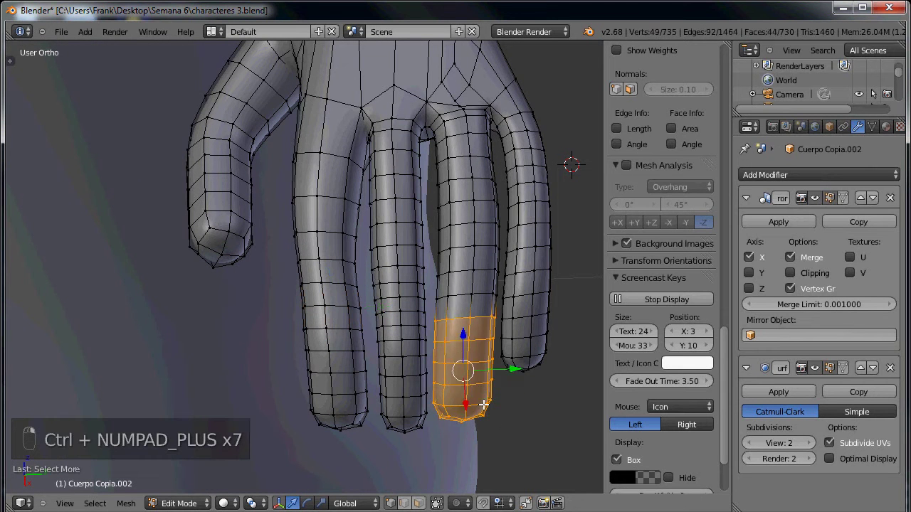
{"action": "key", "text": "r"}
{"action": "key", "text": "g"}
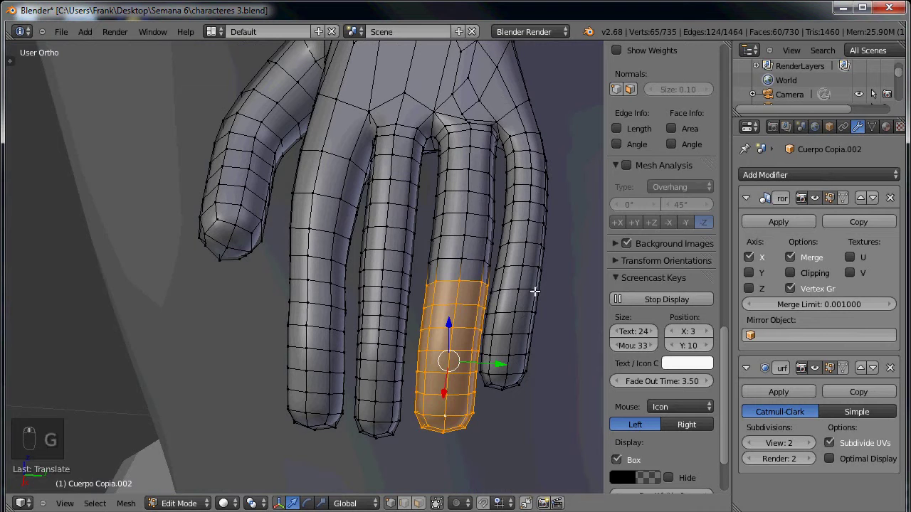
Step: Lower the little finger's edge loop, resize its fingertip, then preview the smoothed hand in Object Mode
{"action": "right_click", "coordinate": [558, 205]}
{"action": "key", "text": "s"}
{"action": "left_click", "coordinate": [540, 205]}
{"action": "key", "text": "s"}
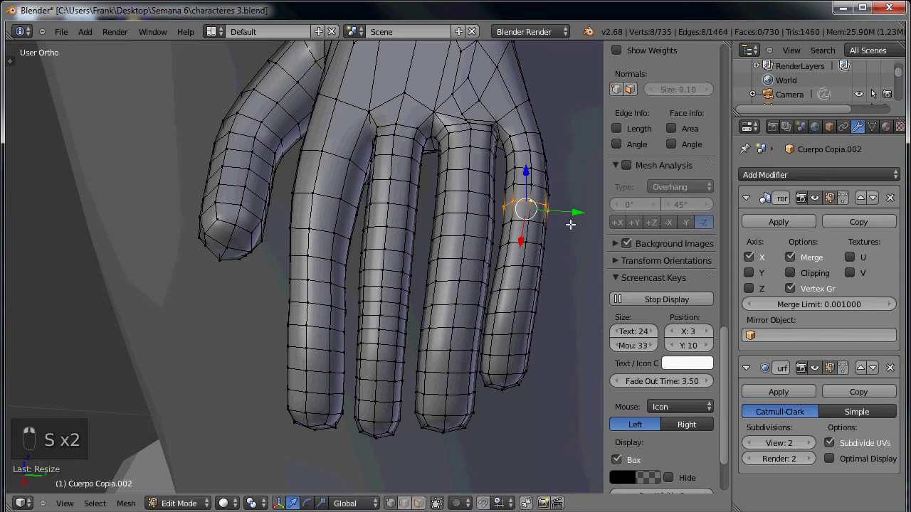
{"action": "key", "text": "s"}
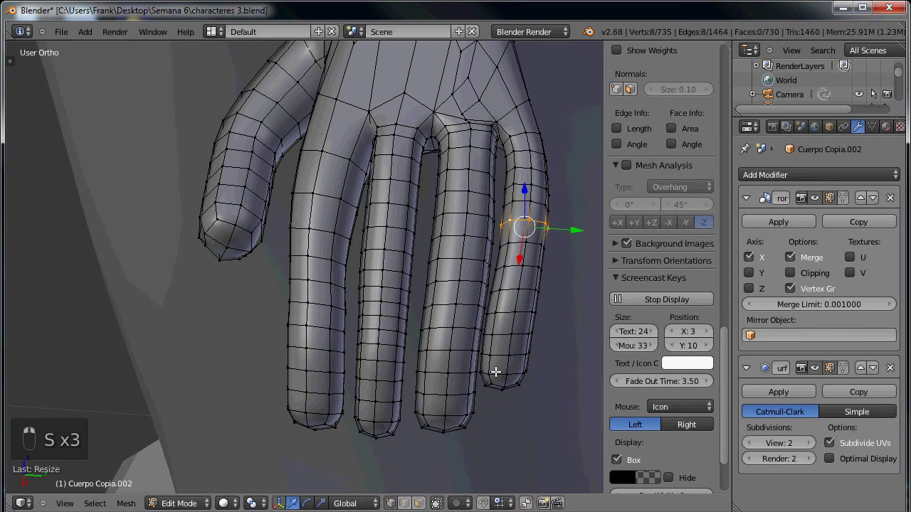
{"action": "key", "text": "ctrl+KP_Add"}
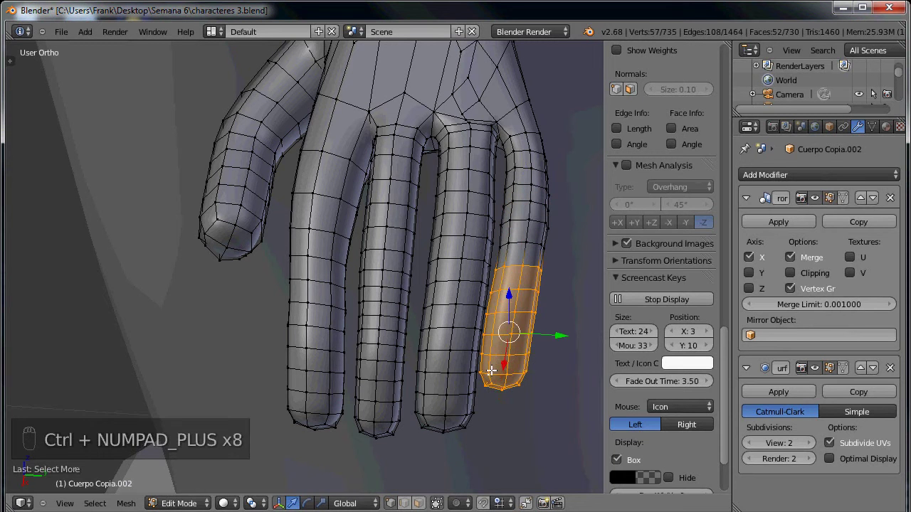
{"action": "key", "text": "g"}
{"action": "key", "text": "r"}
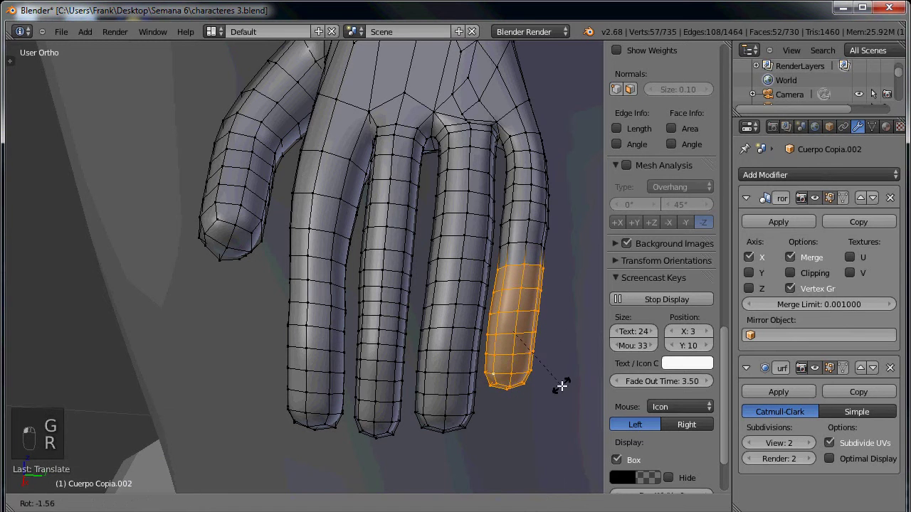
{"action": "left_click", "coordinate": [564, 381]}
{"action": "key", "text": "Tab"}
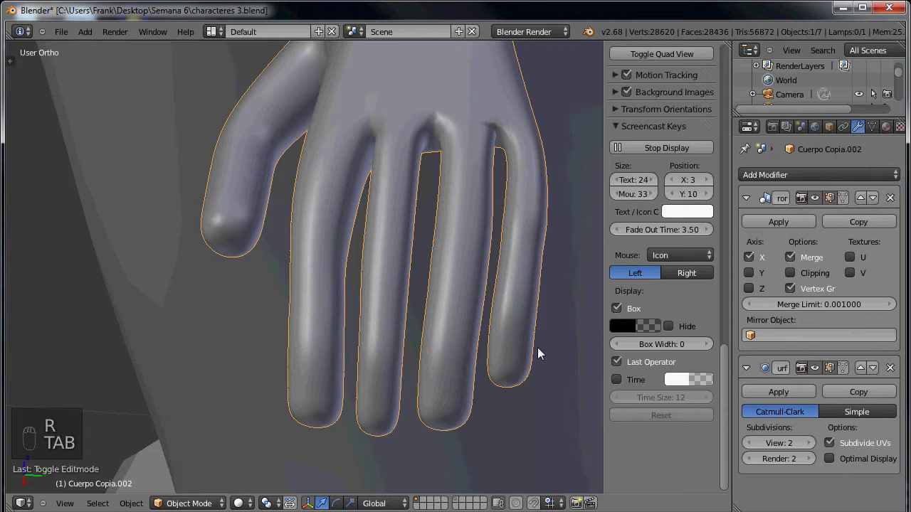
Step: Back in Edit Mode, dissolve the extra edge loop at the index finger base
{"action": "key", "text": "Tab"}
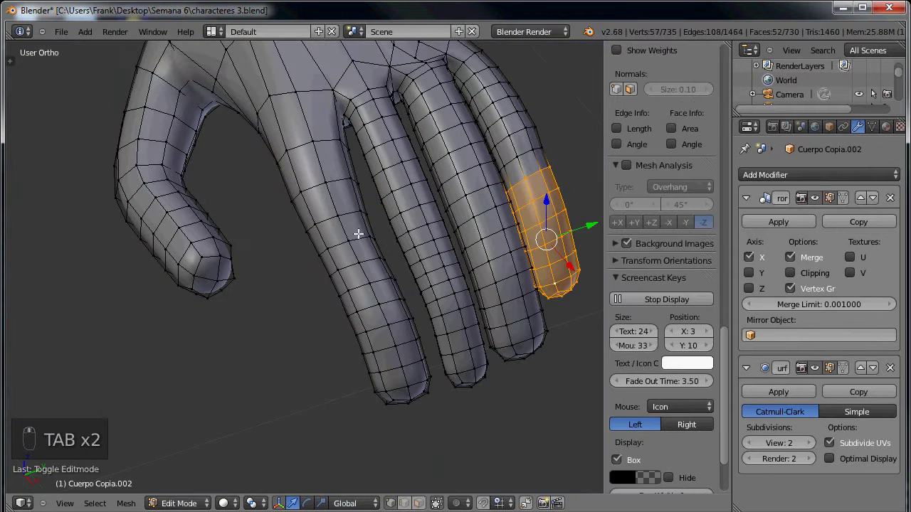
{"action": "left_click_drag", "start_coordinate": [329, 210], "coordinate": [367, 237]}
{"action": "key", "text": "ctrl+z"}
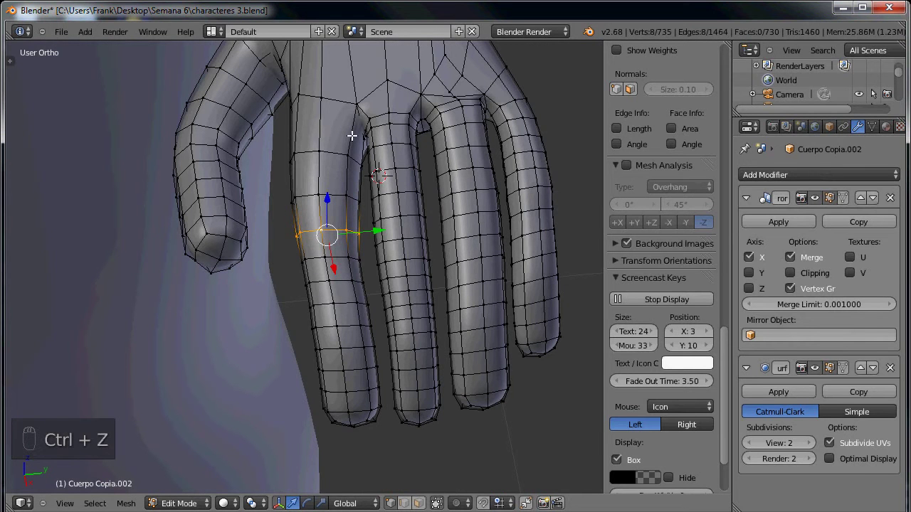
{"action": "key", "text": "s"}
{"action": "left_click_drag", "start_coordinate": [427, 194], "coordinate": [424, 192]}
{"action": "key", "text": "x"}
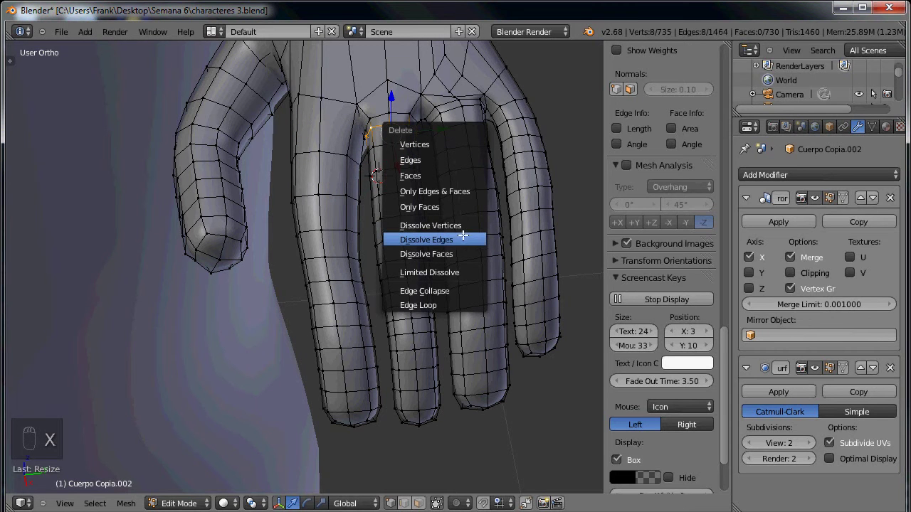
{"action": "key", "text": "x"}
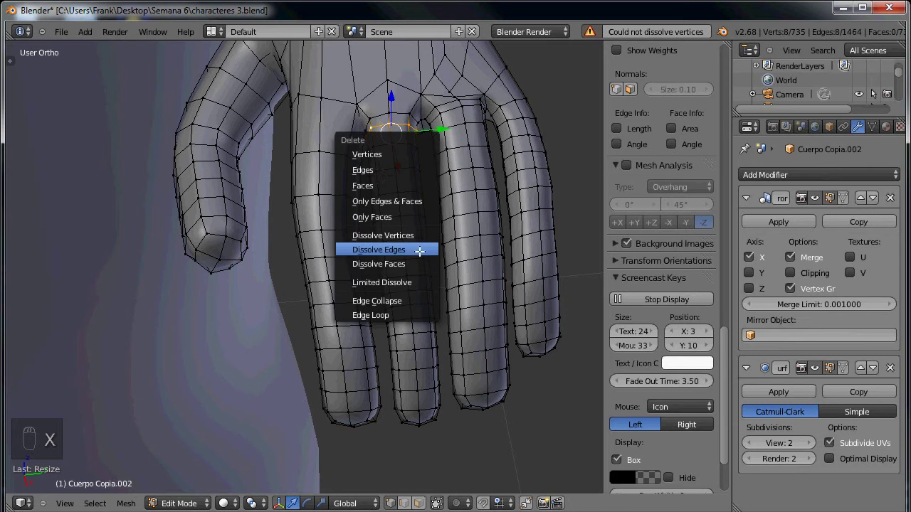
{"action": "key", "text": "x"}
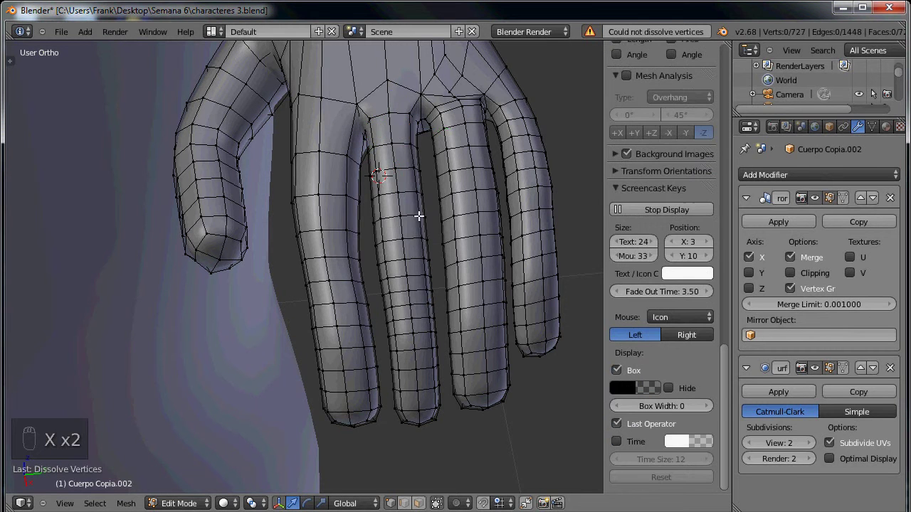
Step: Dissolve another loop near the finger bases and preview the tidied hand in Object Mode
{"action": "key", "text": "x"}
{"action": "key", "text": "x"}
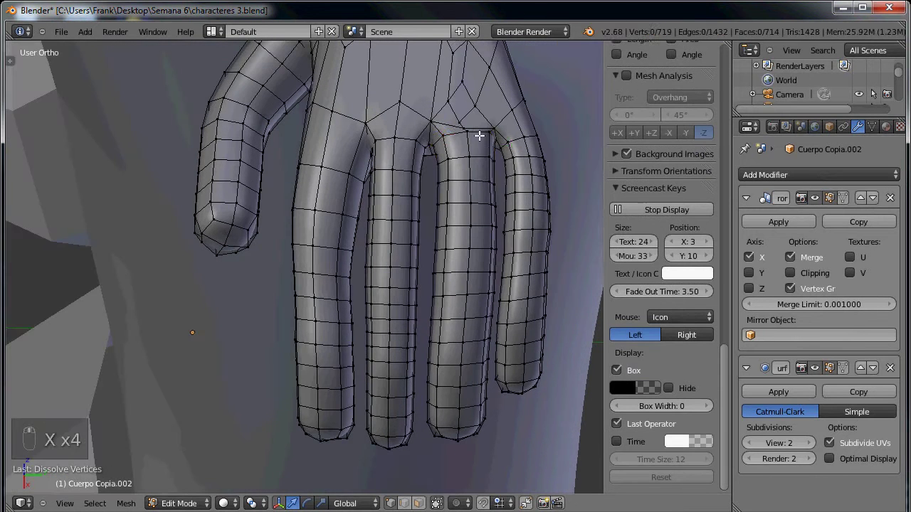
{"action": "key", "text": "g"}
{"action": "right_click", "coordinate": [480, 131]}
Step: From the side, move a vertex between thumb and palm into place, then view the whole character
{"action": "key", "text": "Tab"}
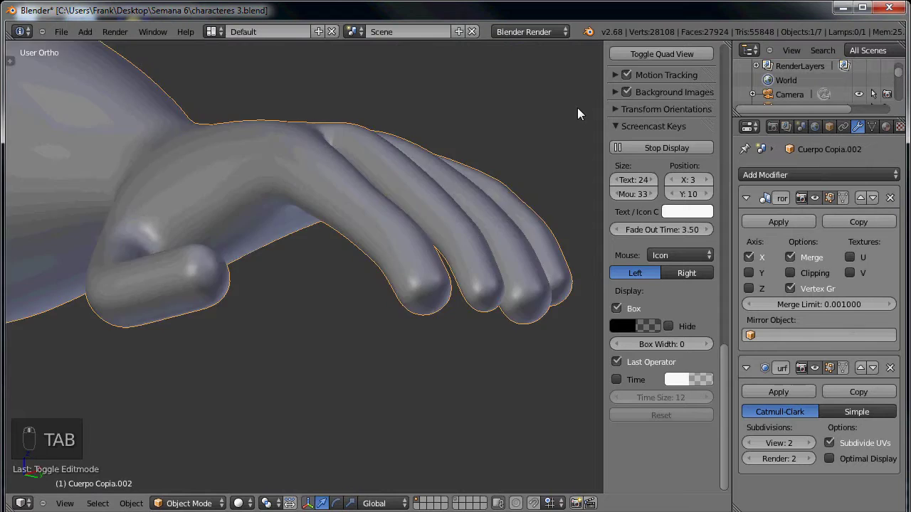
{"action": "key", "text": "Tab"}
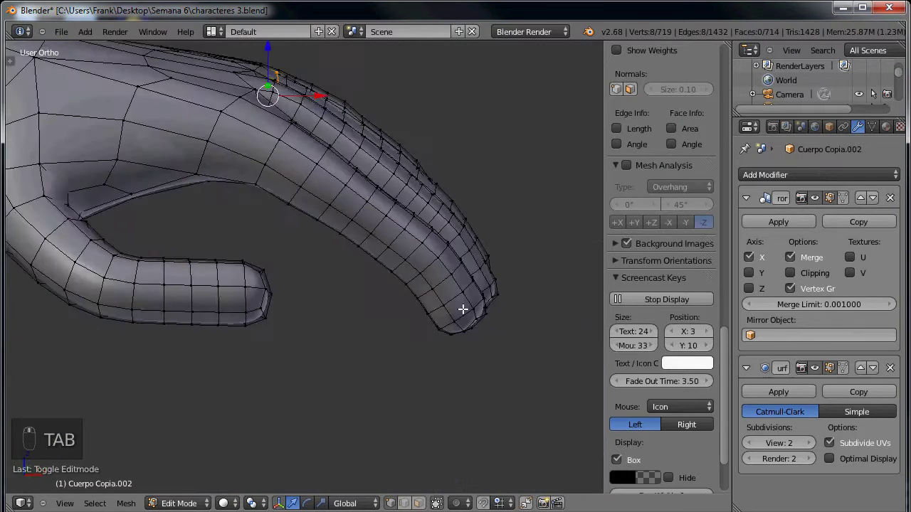
{"action": "left_click_drag", "start_coordinate": [209, 213], "coordinate": [197, 152]}
{"action": "middle_click", "coordinate": [197, 151]}
{"action": "key", "text": "ctrl+z"}
{"action": "key", "text": "o"}
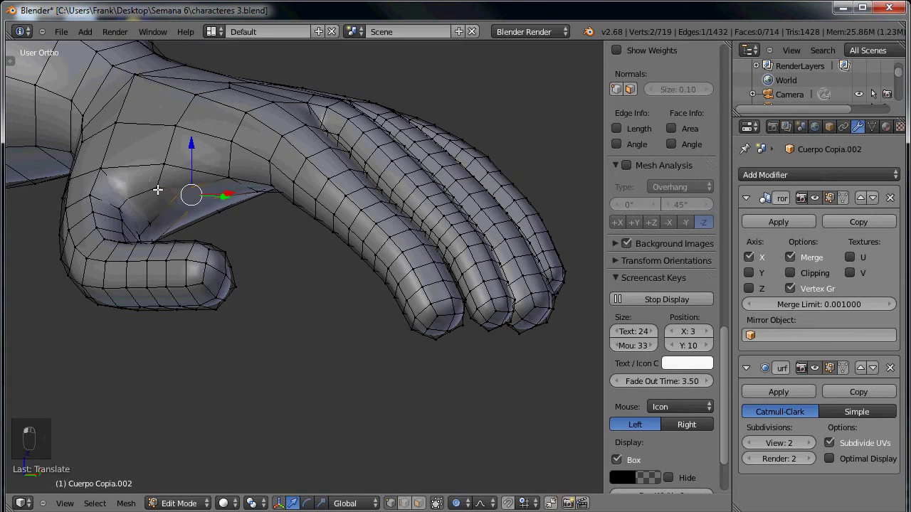
{"action": "right_click", "coordinate": [216, 251]}
{"action": "left_click_drag", "start_coordinate": [216, 251], "coordinate": [242, 291]}
{"action": "key", "text": "Tab"}
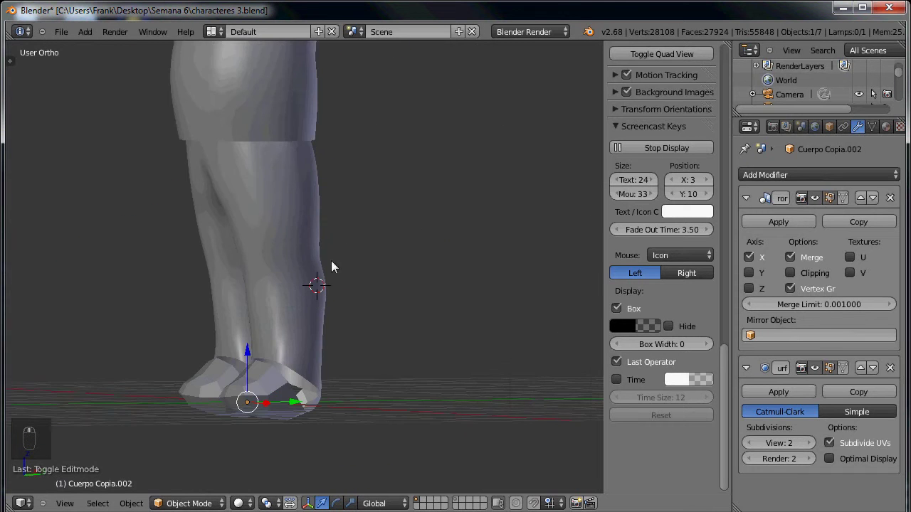
Step: Open the Zapatos shoe mesh in Edit Mode and orbit to look at the shoes
{"action": "key", "text": "KP_1"}
{"action": "key", "text": "KP_3"}
{"action": "key", "text": "Tab"}
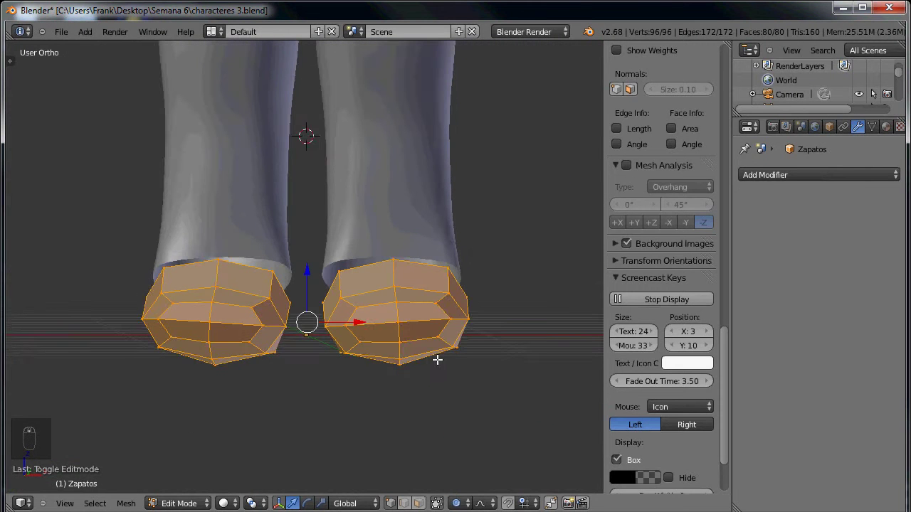
{"action": "left_click_drag", "start_coordinate": [393, 350], "coordinate": [418, 361]}
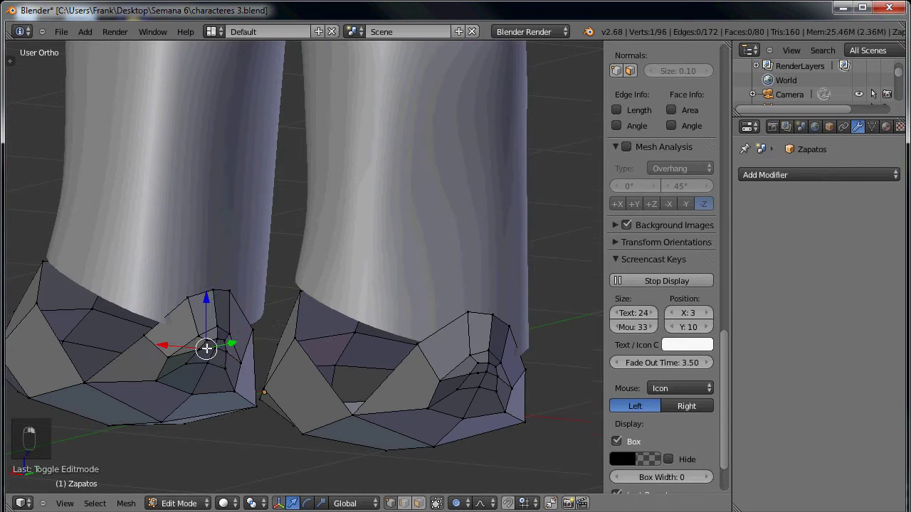
{"action": "key", "text": "ctrl+KP_Add"}
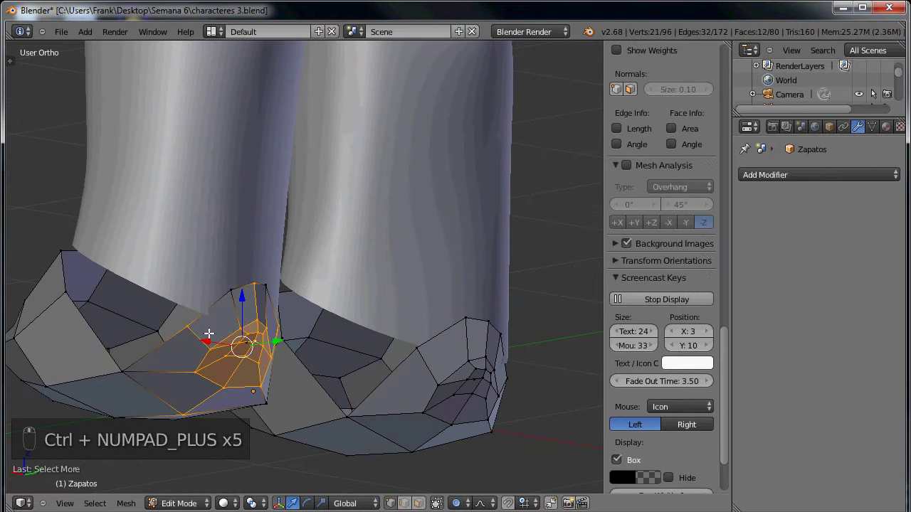
Step: Select faces on the left shoe and delete them
{"action": "left_click", "coordinate": [247, 298]}
{"action": "middle_click", "coordinate": [225, 311]}
{"action": "key", "text": "c"}
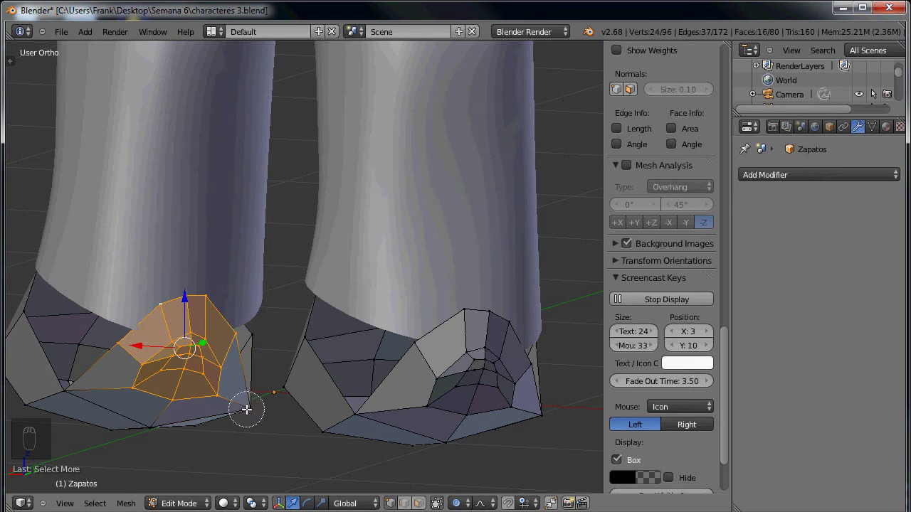
{"action": "middle_click", "coordinate": [268, 417]}
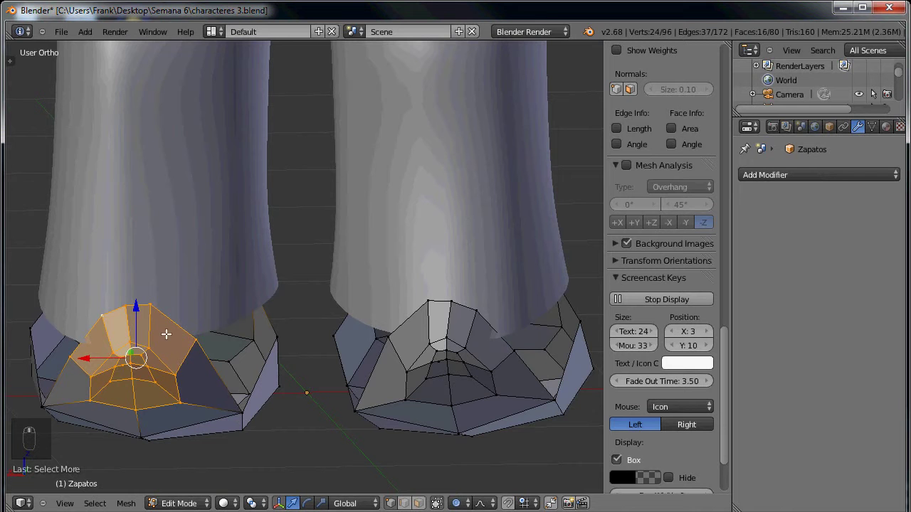
{"action": "key", "text": "x"}
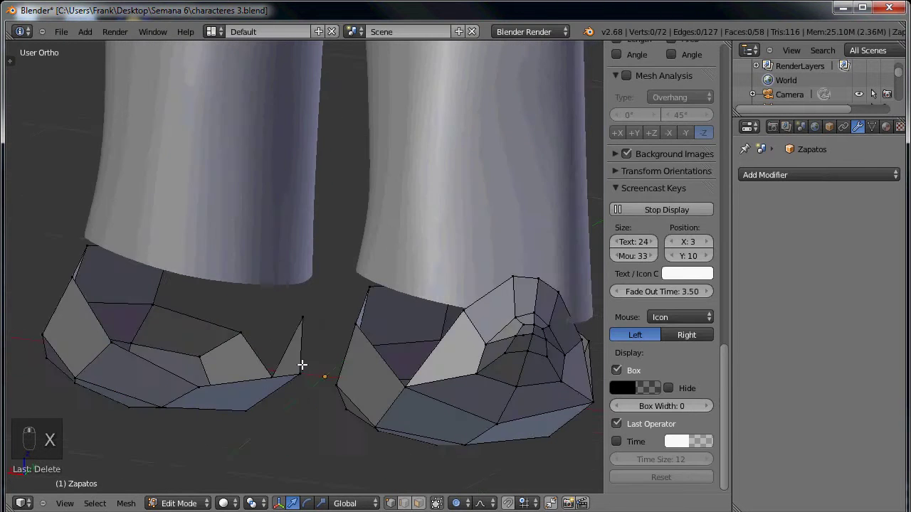
Step: Fill the gaps in the shoe with new faces between the border edges
{"action": "middle_click", "coordinate": [456, 421]}
{"action": "left_click_drag", "start_coordinate": [379, 327], "coordinate": [352, 285]}
{"action": "key", "text": "e"}
{"action": "left_click_drag", "start_coordinate": [432, 243], "coordinate": [378, 325]}
{"action": "key", "text": "f"}
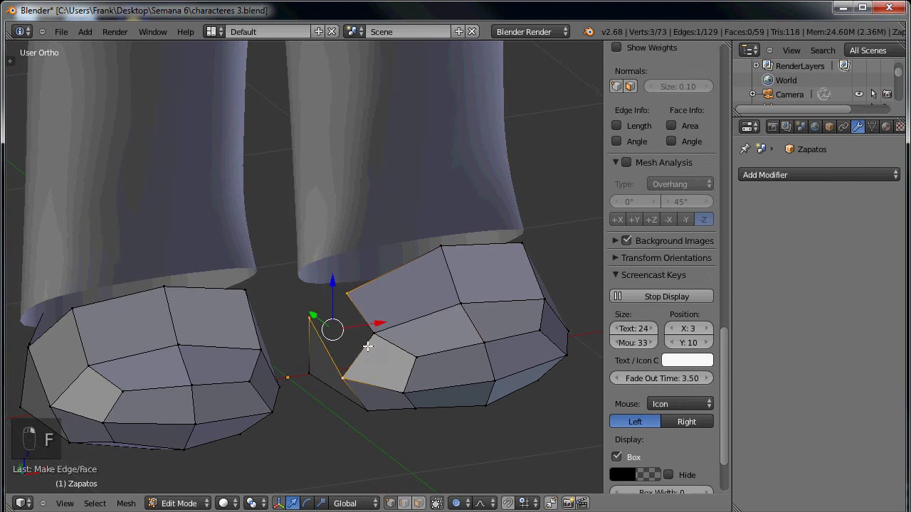
{"action": "key", "text": "f"}
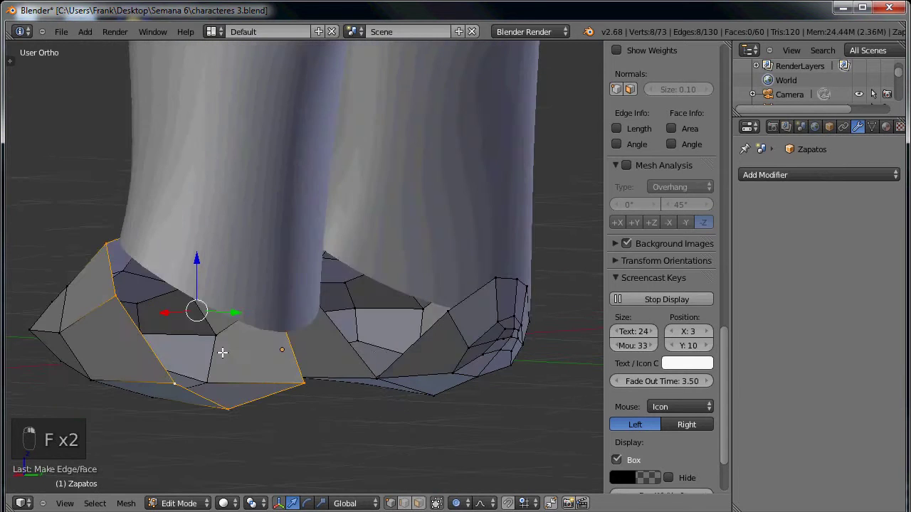
{"action": "key", "text": "e"}
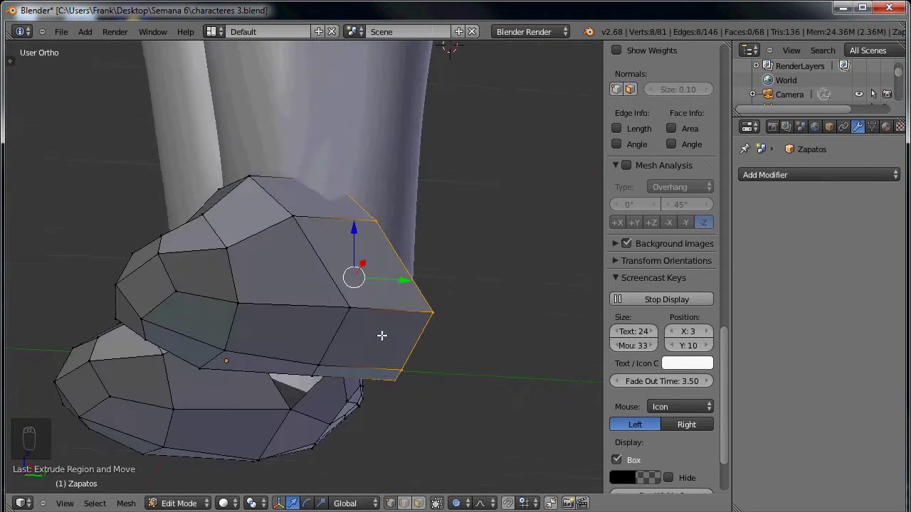
Step: Toggle wireframe in front view and select vertices along the shoe edge
{"action": "key", "text": "z"}
{"action": "key", "text": "z"}
{"action": "key", "text": "KP_1"}
{"action": "key", "text": "z"}
{"action": "key", "text": "z"}
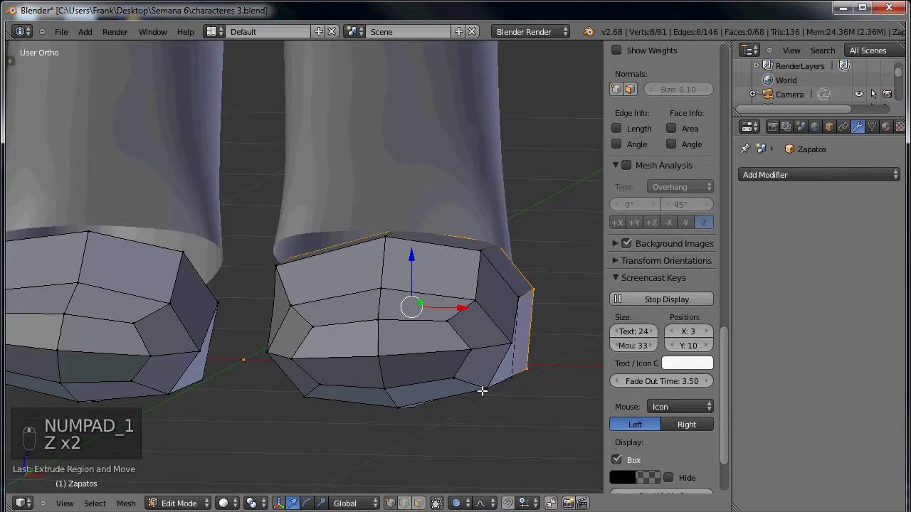
{"action": "left_click", "coordinate": [460, 395]}
{"action": "left_click", "coordinate": [336, 379]}
Step: Delete all shoe geometry, reset the 3D cursor to the centre and add a new cube for the shoe
{"action": "key", "text": "a"}
{"action": "key", "text": "x"}
{"action": "key", "text": "x"}
{"action": "key", "text": "shift+a"}
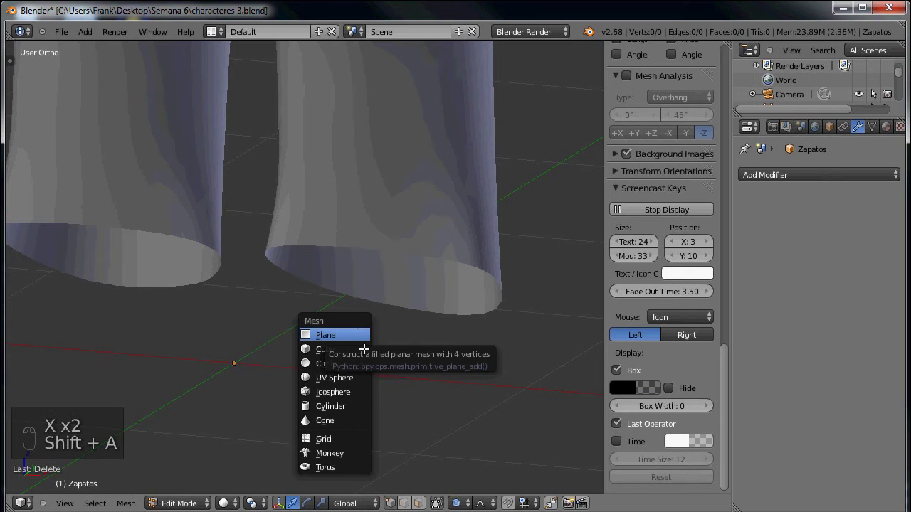
{"action": "key", "text": "shift+s"}
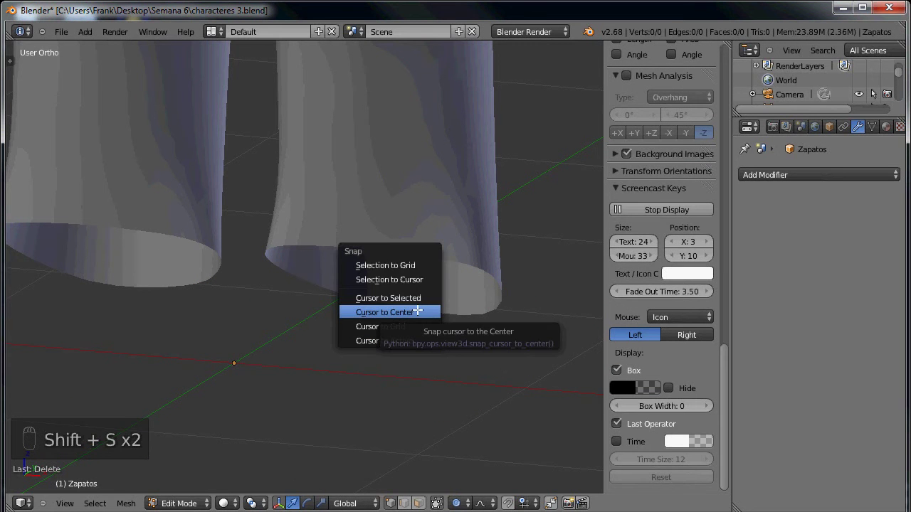
{"action": "key", "text": "shift+a"}
{"action": "key", "text": "s"}
Step: In Right Ortho view, scale the cube into a shoe block fitted under the trouser leg
{"action": "middle_click", "coordinate": [319, 326]}
{"action": "left_click_drag", "start_coordinate": [313, 338], "coordinate": [428, 329]}
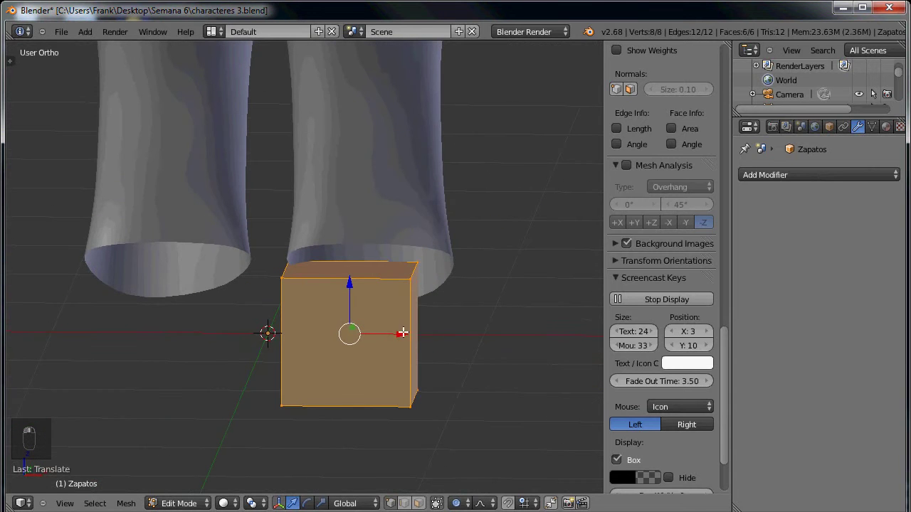
{"action": "middle_click", "coordinate": [266, 346]}
{"action": "key", "text": "KP_3"}
{"action": "left_click_drag", "start_coordinate": [261, 242], "coordinate": [256, 325]}
{"action": "key", "text": "s"}
{"action": "left_click", "coordinate": [256, 325]}
{"action": "key", "text": "s"}
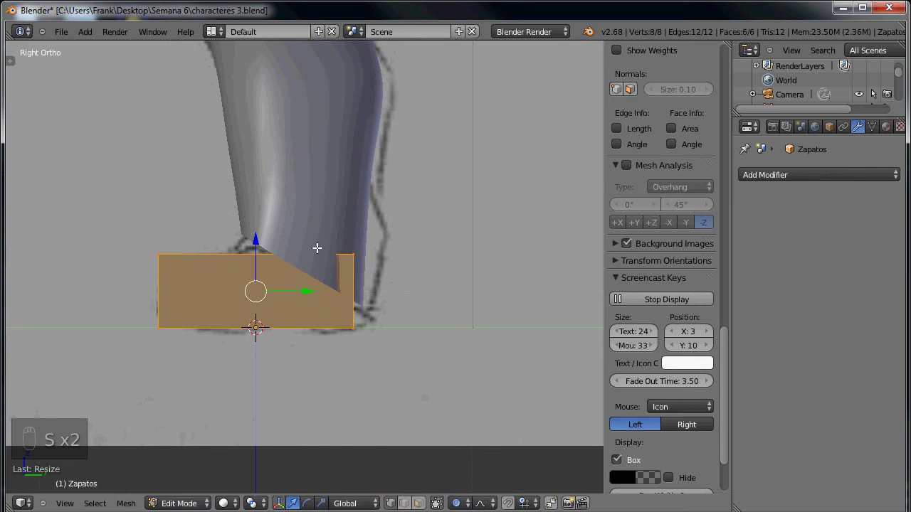
{"action": "middle_click", "coordinate": [414, 336]}
Step: Add an edge loop across the shoe block and smooth it with a level-2 Subdivision Surface
{"action": "key", "text": "ctrl+r"}
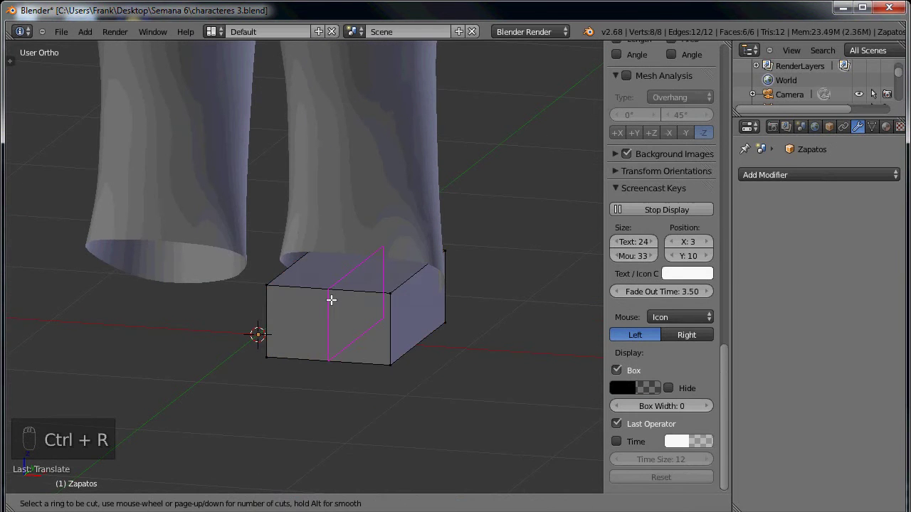
{"action": "key", "text": "ctrl+r"}
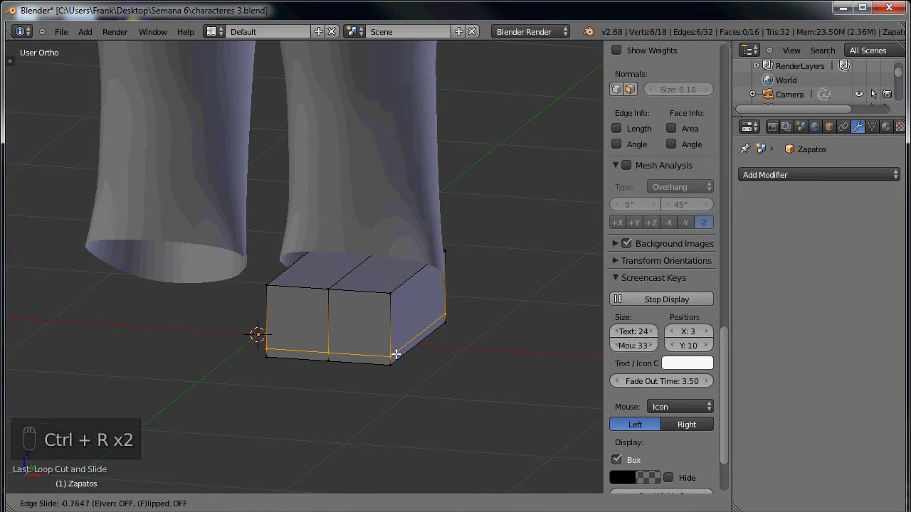
{"action": "left_click_drag", "start_coordinate": [393, 315], "coordinate": [402, 327]}
{"action": "key", "text": "ctrl+2"}
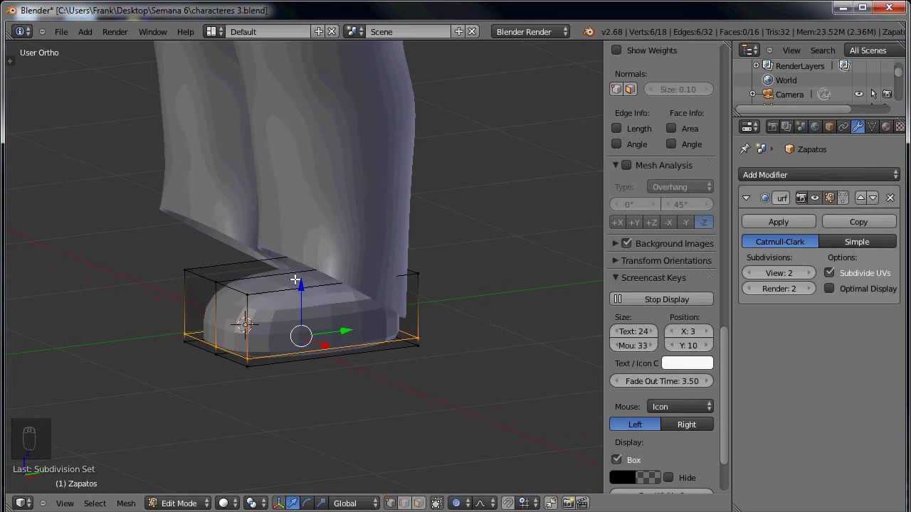
Step: Add another edge loop and inspect the shoe's back corner in wireframe, undoing a stray change
{"action": "key", "text": "ctrl+r"}
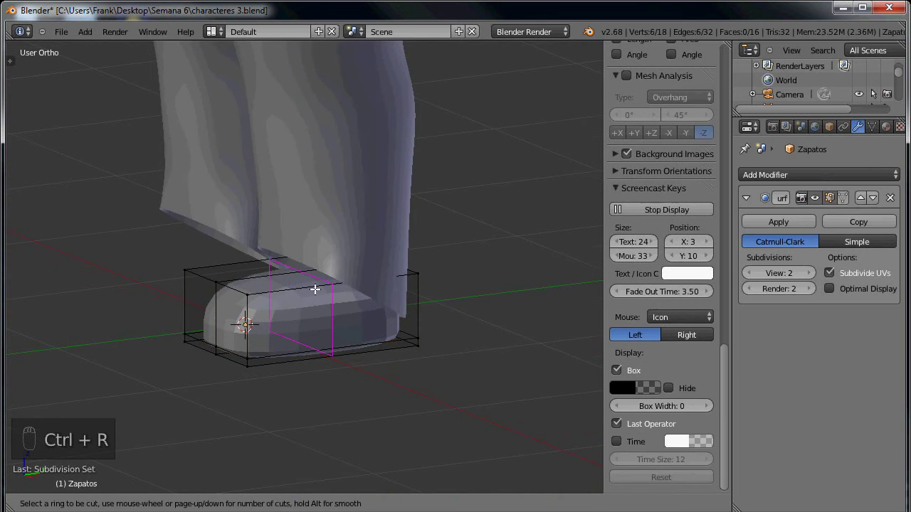
{"action": "middle_click", "coordinate": [343, 276]}
{"action": "left_click_drag", "start_coordinate": [322, 278], "coordinate": [412, 293]}
{"action": "left_click_drag", "start_coordinate": [343, 274], "coordinate": [448, 277]}
{"action": "key", "text": "z"}
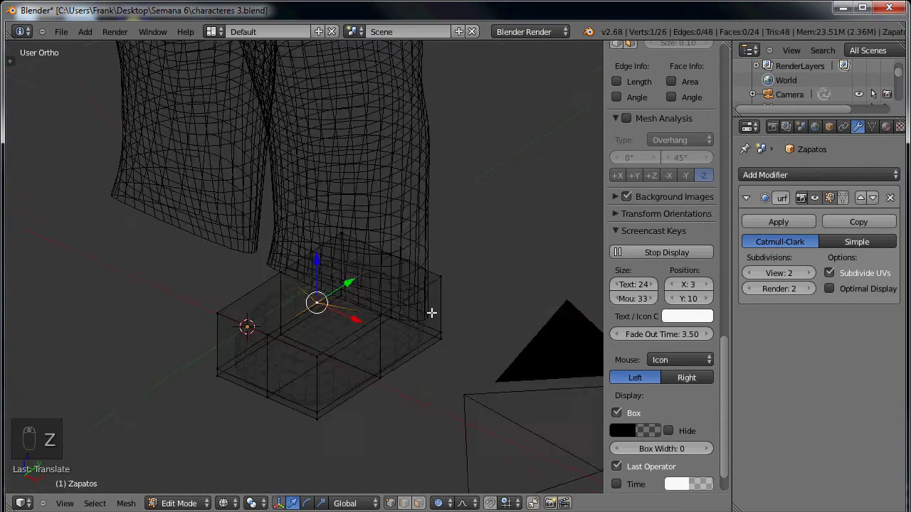
{"action": "left_click_drag", "start_coordinate": [441, 261], "coordinate": [401, 228]}
{"action": "key", "text": "ctrl+z"}
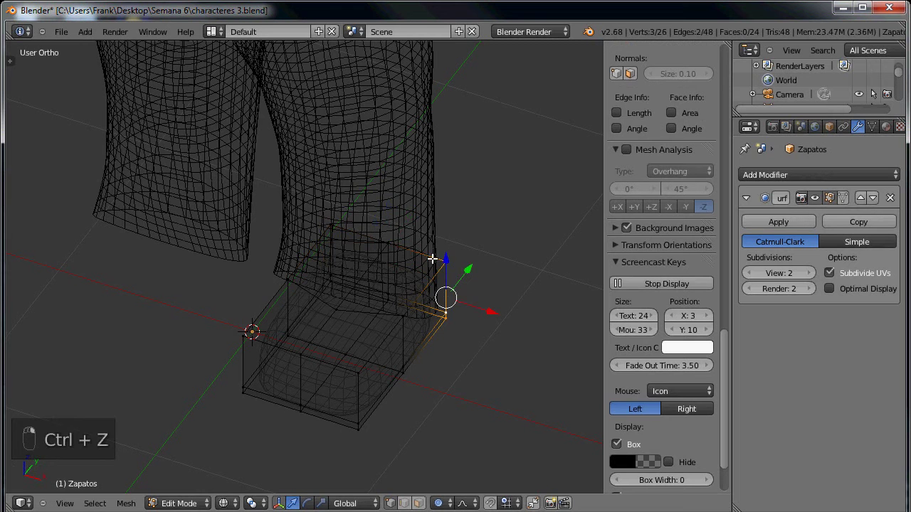
Step: Select and scale the shoe's back corner, extruding it to square off the heel
{"action": "middle_click", "coordinate": [404, 259]}
{"action": "left_click", "coordinate": [399, 264]}
{"action": "right_click", "coordinate": [398, 264]}
{"action": "key", "text": "z"}
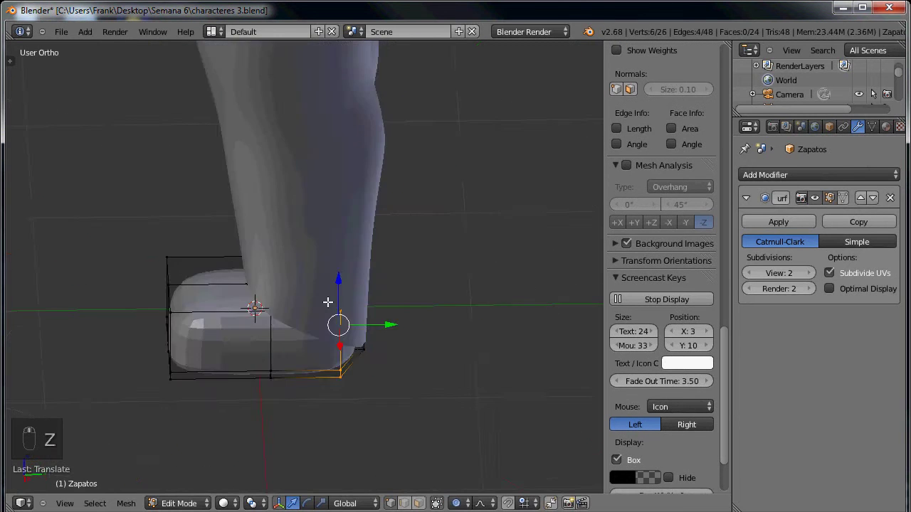
{"action": "key", "text": "s"}
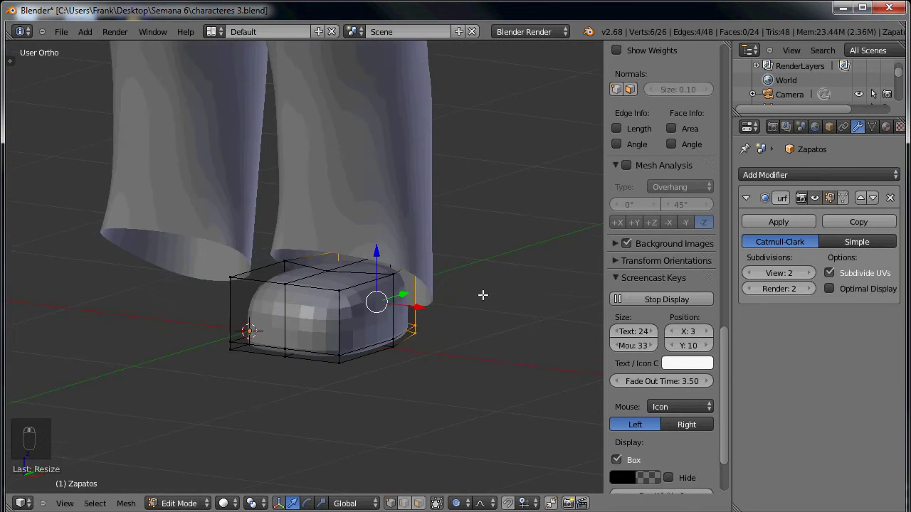
{"action": "key", "text": "ctrl+Tab"}
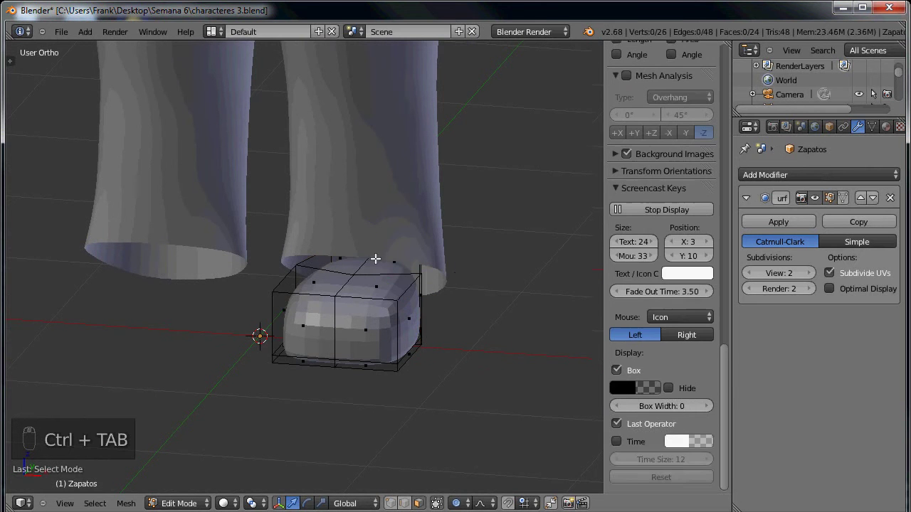
{"action": "key", "text": "e"}
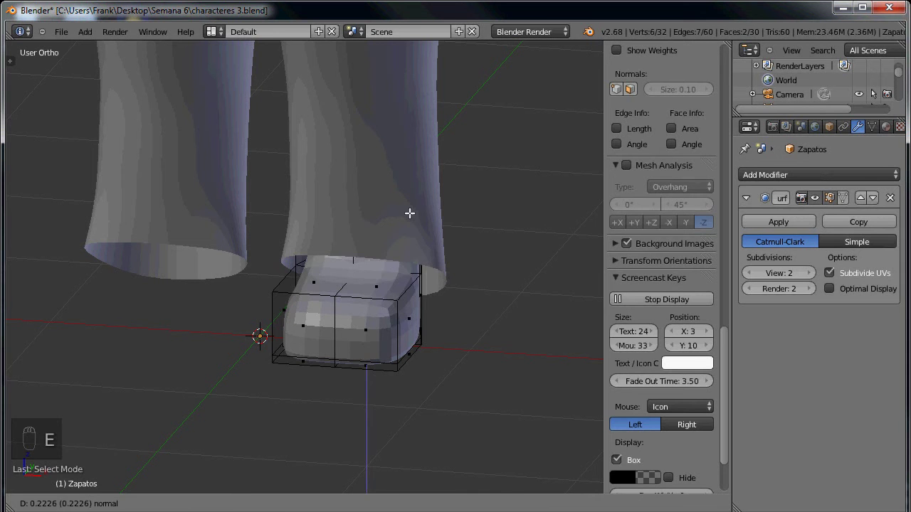
{"action": "key", "text": "ctrl+Tab"}
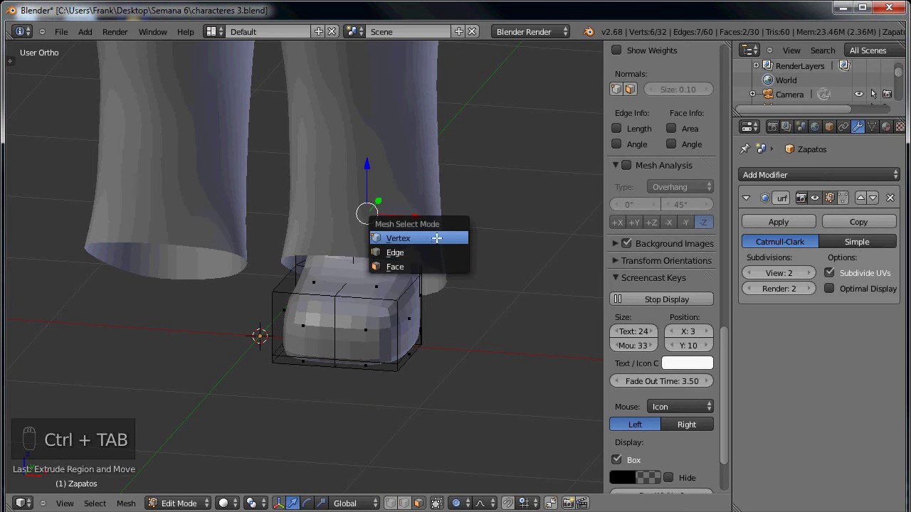
Step: Add loop cuts near the shoe top, scale them, and check the shoe in Right Ortho view
{"action": "key", "text": "ctrl+r"}
{"action": "key", "text": "z"}
{"action": "key", "text": "ctrl+r"}
{"action": "key", "text": "s"}
{"action": "key", "text": "s"}
{"action": "key", "text": "Tab"}
{"action": "key", "text": "z"}
{"action": "key", "text": "KP_3"}
{"action": "key", "text": "Tab"}
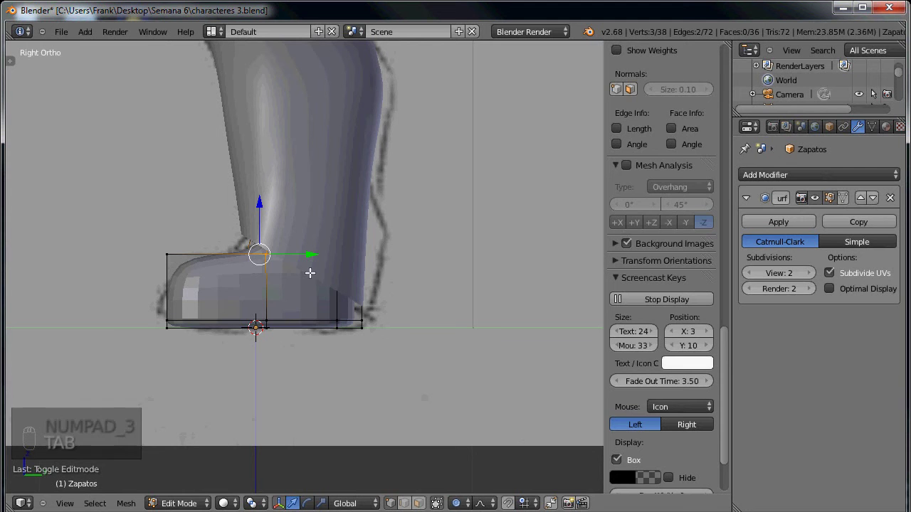
Step: Add a horizontal loop near the sole and scale it outward so the shoe bulges
{"action": "key", "text": "ctrl+r"}
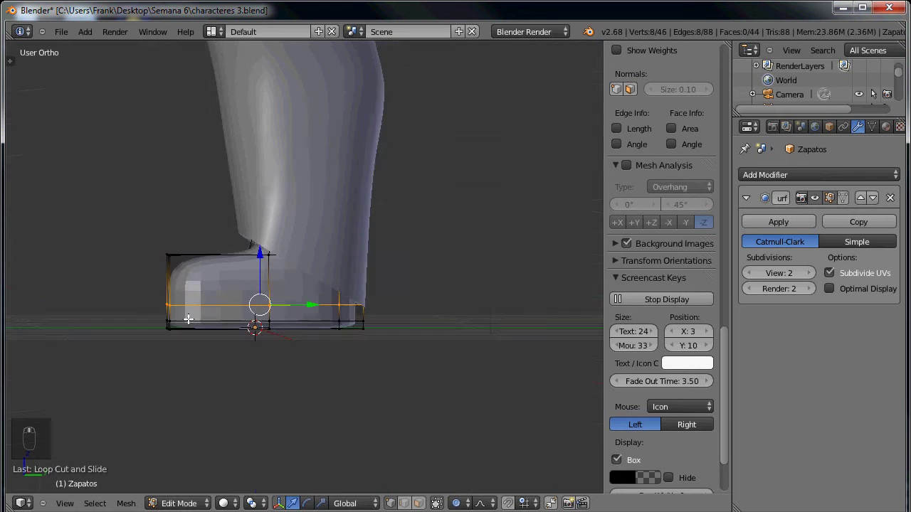
{"action": "key", "text": "s"}
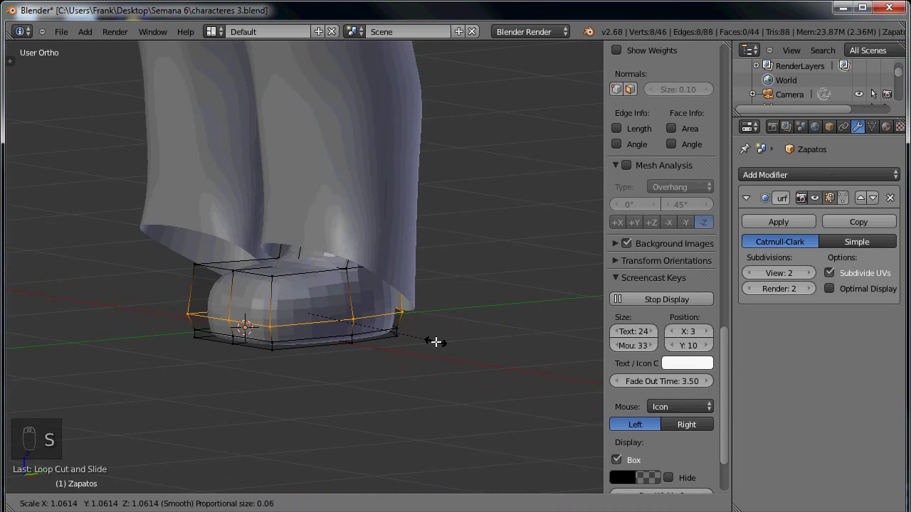
{"action": "left_click_drag", "start_coordinate": [217, 315], "coordinate": [267, 315]}
{"action": "left_click_drag", "start_coordinate": [217, 315], "coordinate": [268, 314]}
{"action": "left_click_drag", "start_coordinate": [229, 296], "coordinate": [266, 316]}
{"action": "left_click_drag", "start_coordinate": [266, 316], "coordinate": [249, 324]}
{"action": "left_click", "coordinate": [249, 324]}
{"action": "key", "text": "Tab"}
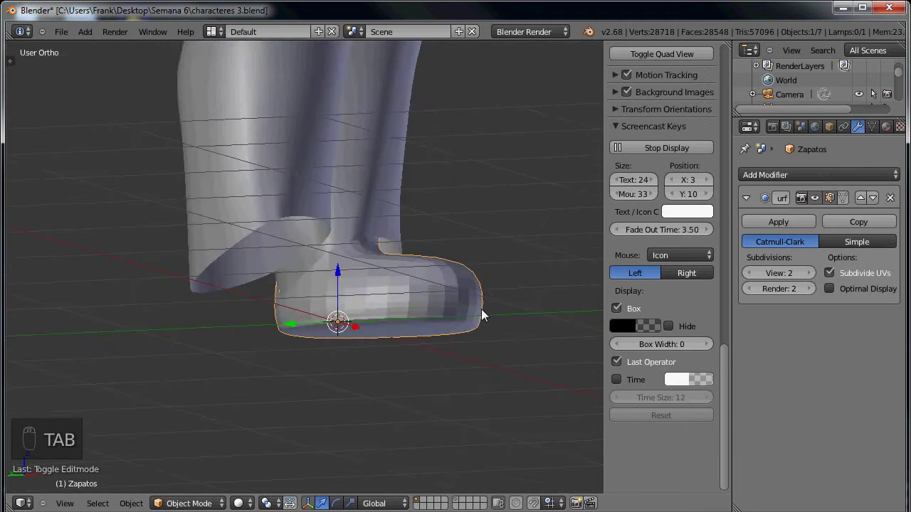
Step: Select the trousers and enter Edit Mode on their mesh
{"action": "left_click_drag", "start_coordinate": [375, 337], "coordinate": [424, 332]}
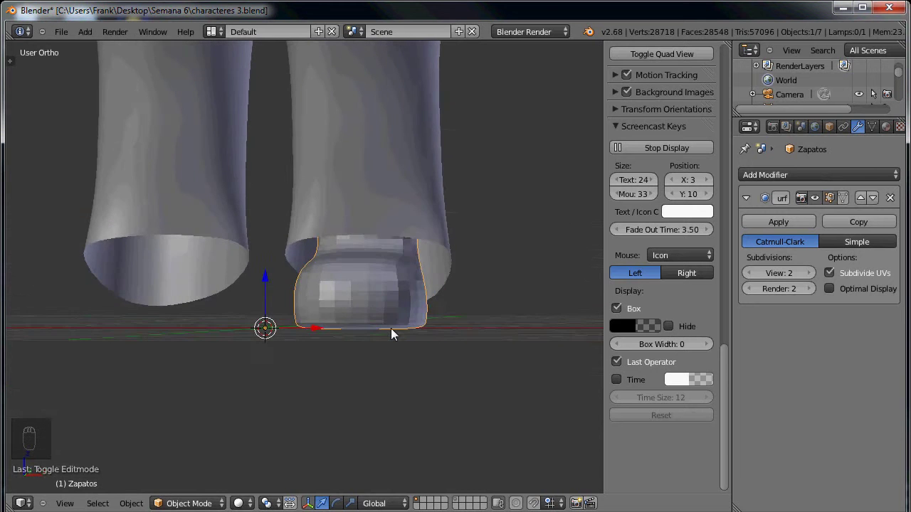
{"action": "right_click", "coordinate": [432, 247]}
{"action": "key", "text": "Tab"}
Step: Scale and pull the trouser leg's bottom loop down over the top of the shoe
{"action": "key", "text": "s"}
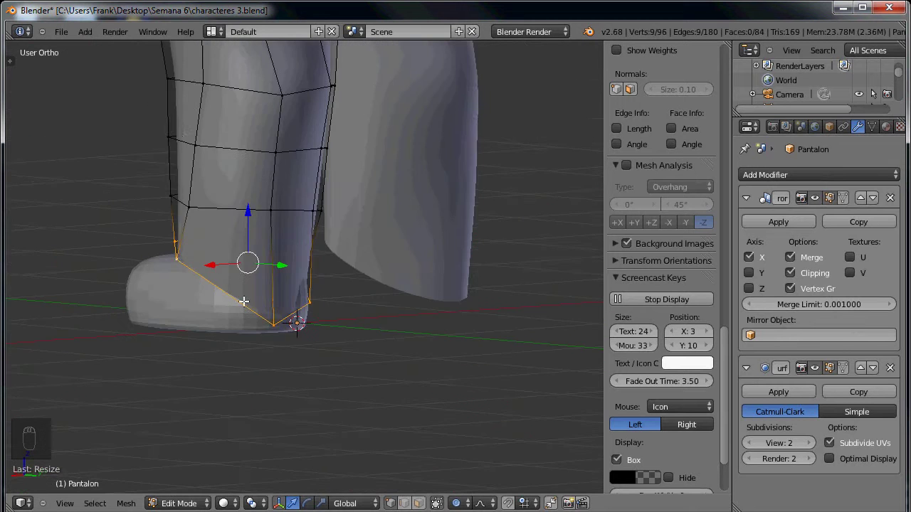
{"action": "left_click_drag", "start_coordinate": [300, 306], "coordinate": [277, 303]}
{"action": "left_click_drag", "start_coordinate": [268, 303], "coordinate": [361, 326]}
{"action": "key", "text": "Tab"}
{"action": "key", "text": "Tab"}
Step: Add a loop cut above the hem and move the trouser loops to sit over the shoe
{"action": "key", "text": "ctrl+r"}
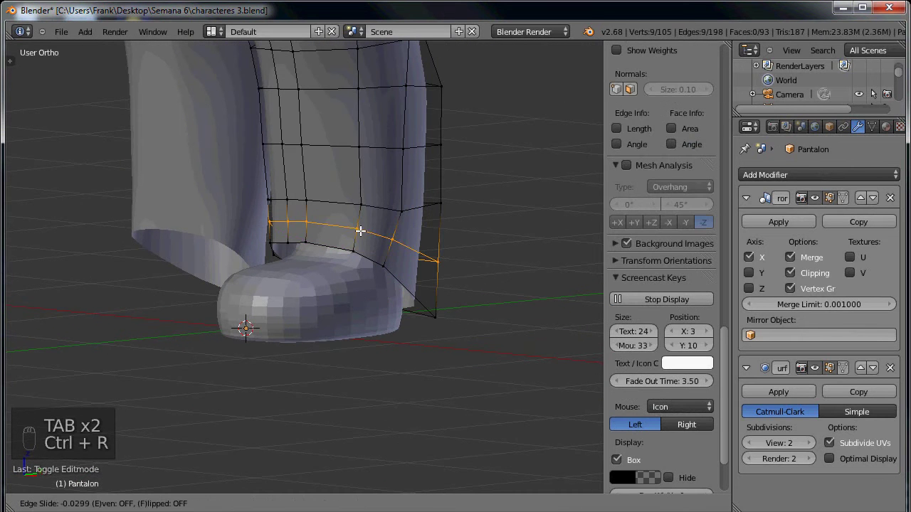
{"action": "left_click_drag", "start_coordinate": [329, 239], "coordinate": [317, 270]}
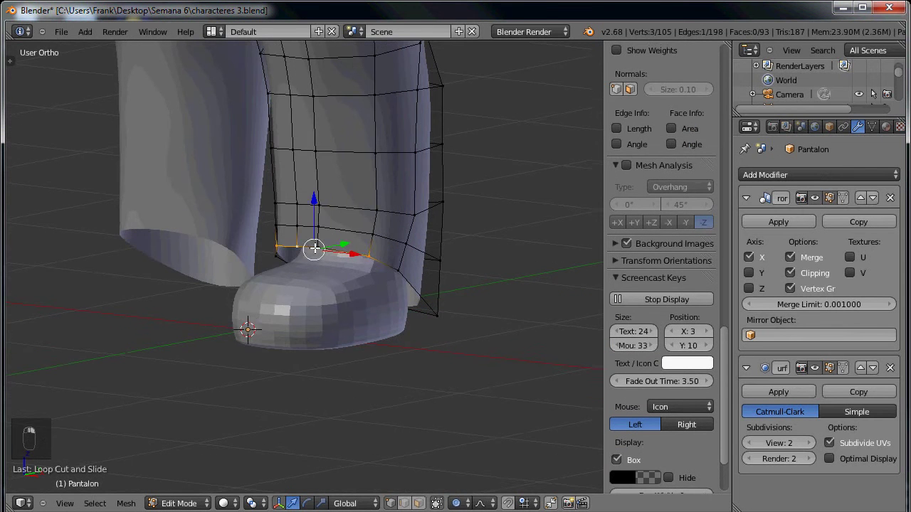
{"action": "left_click_drag", "start_coordinate": [348, 210], "coordinate": [325, 241]}
{"action": "left_click_drag", "start_coordinate": [303, 251], "coordinate": [240, 306]}
{"action": "key", "text": "Tab"}
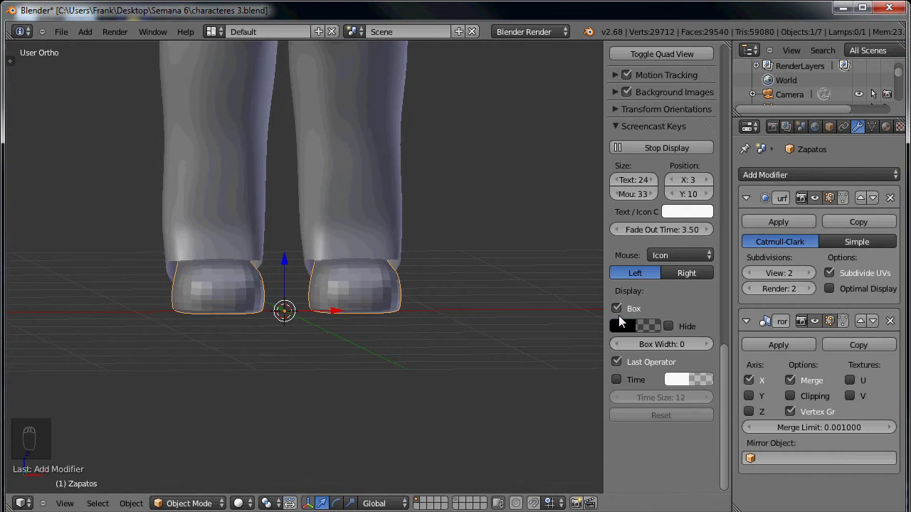
Step: Move the Mirror modifier above Subdivision Surface on Zapatos and zoom out to the full character
{"action": "left_click_drag", "start_coordinate": [769, 321], "coordinate": [863, 325]}
{"action": "left_click_drag", "start_coordinate": [862, 325], "coordinate": [850, 309]}
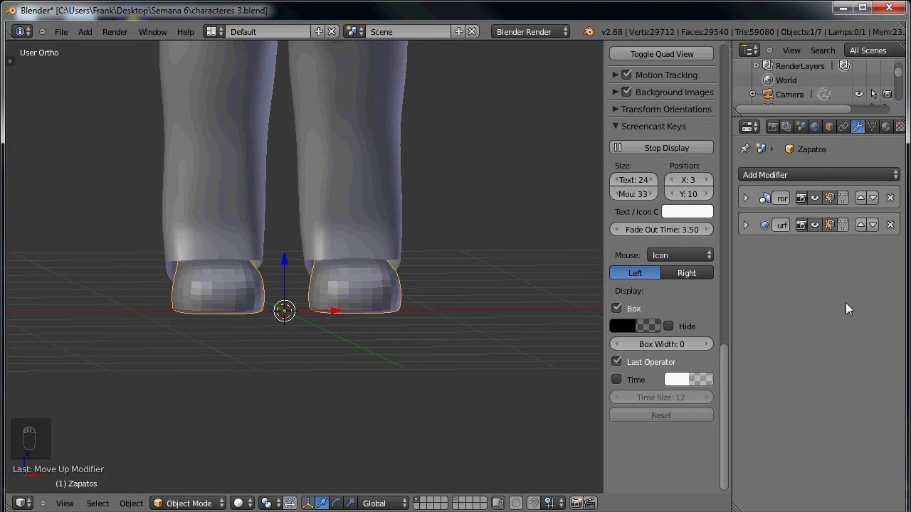
{"action": "left_click_drag", "start_coordinate": [363, 298], "coordinate": [550, 279]}
{"action": "left_click_drag", "start_coordinate": [424, 380], "coordinate": [205, 252]}
{"action": "key", "text": "t"}
{"action": "key", "text": "t"}
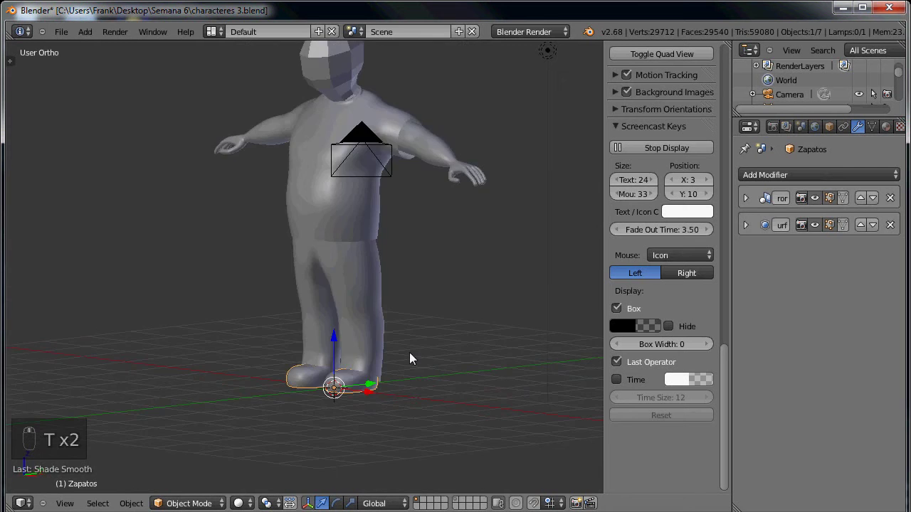
Step: Edit the Zapatos mesh, rotating and moving the heel vertices to fit under the trouser legs
{"action": "middle_click", "coordinate": [459, 392]}
{"action": "key", "text": "Tab"}
{"action": "key", "text": "a"}
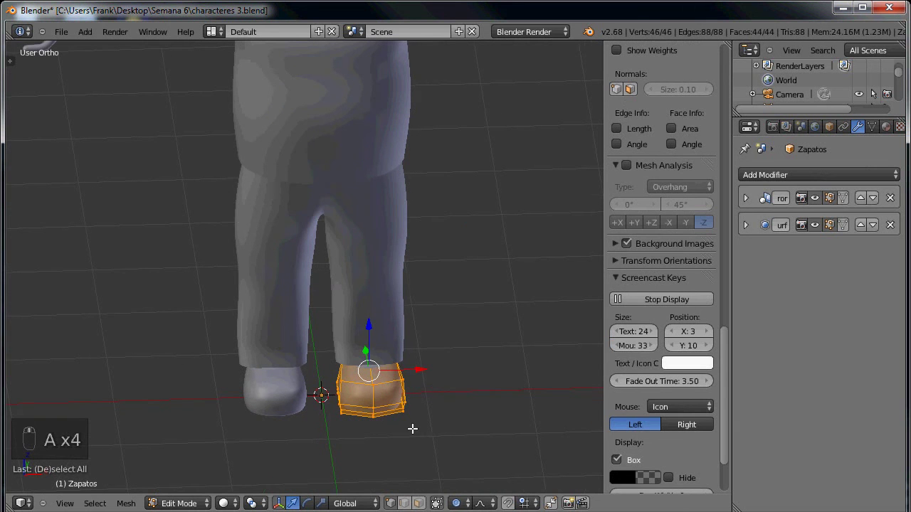
{"action": "key", "text": "r"}
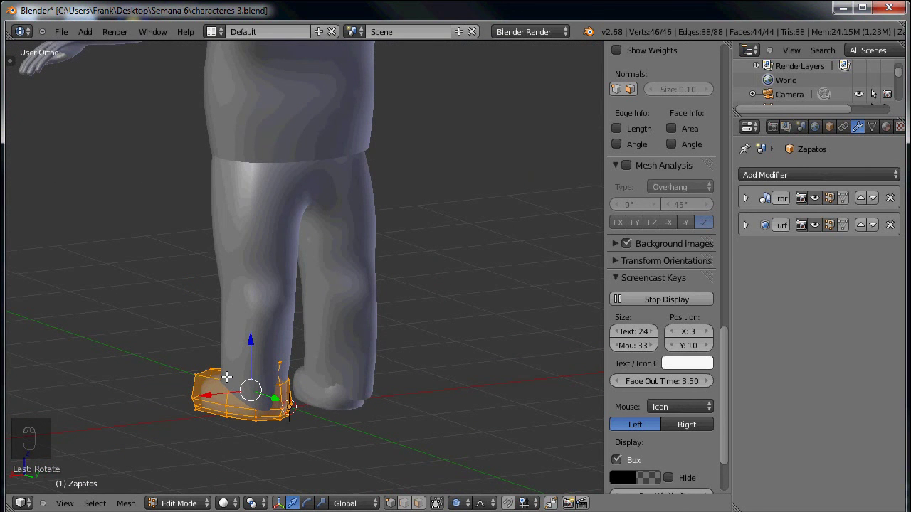
{"action": "left_click_drag", "start_coordinate": [231, 390], "coordinate": [202, 406]}
{"action": "left_click_drag", "start_coordinate": [202, 406], "coordinate": [306, 424]}
{"action": "key", "text": "Tab"}
Step: Orbit back to the front to review the whole character with both shoes
{"action": "left_click_drag", "start_coordinate": [247, 407], "coordinate": [493, 416]}
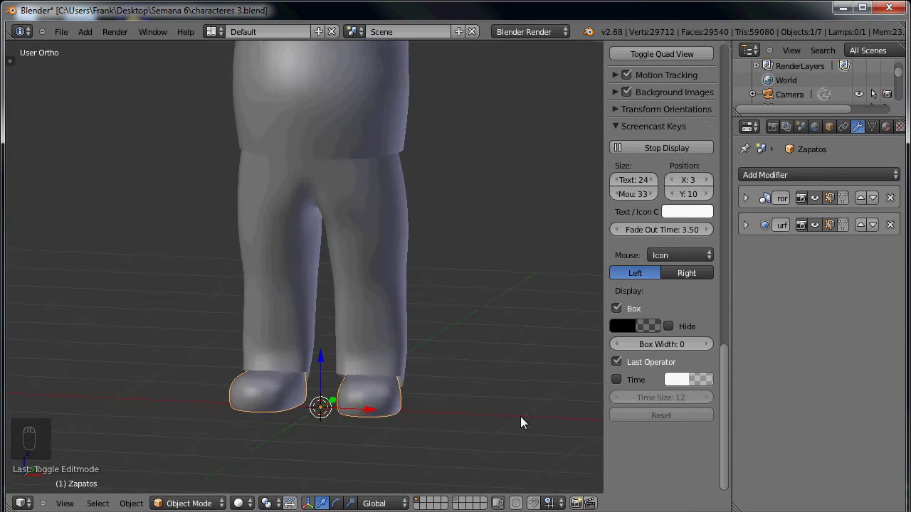
{"action": "middle_click", "coordinate": [331, 375]}
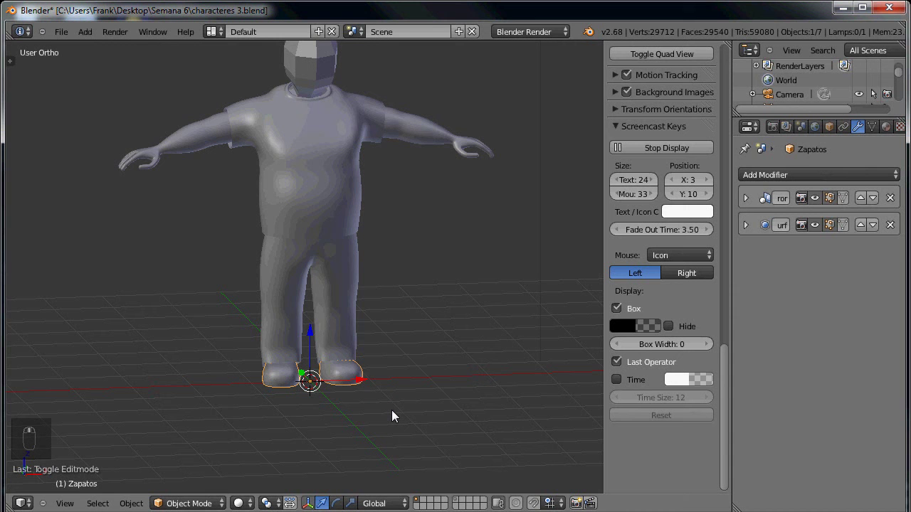